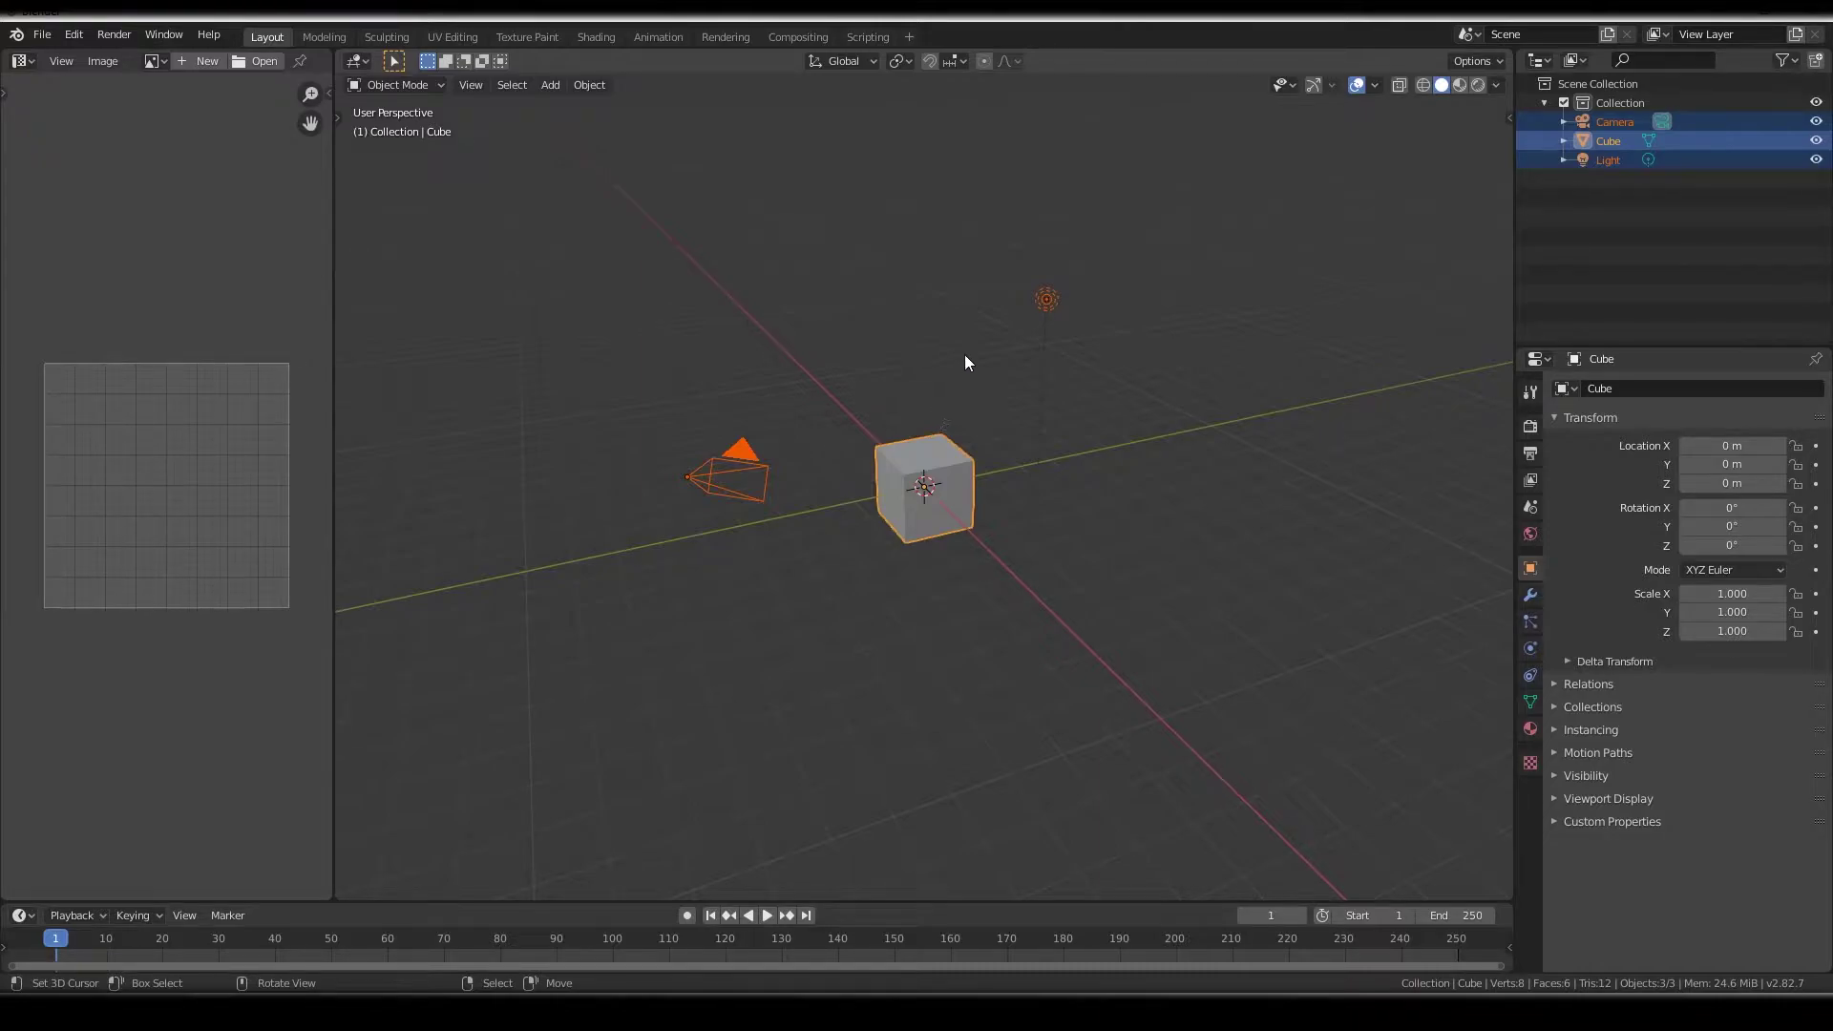
Delete the default objects and scale the cube into a thin slab stretched along one horizontal axis
key(x)
key(shift+a)
scroll(up, 3)
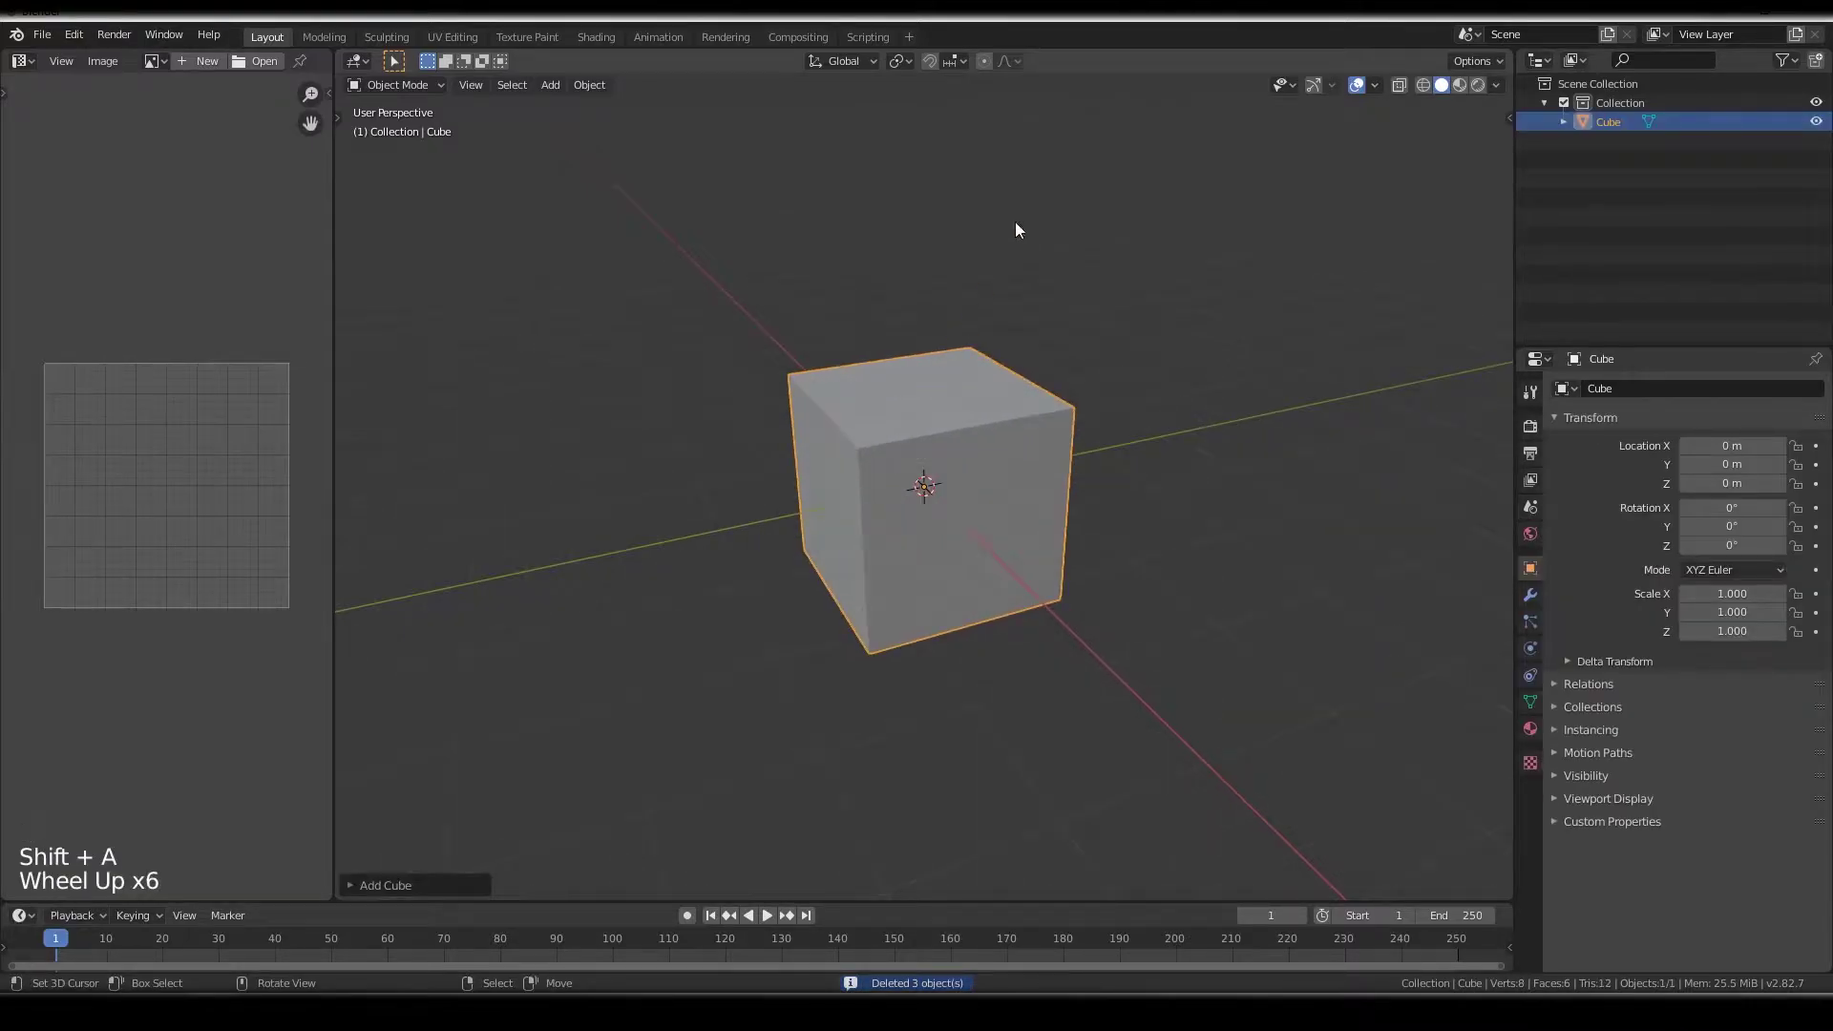
key(s)
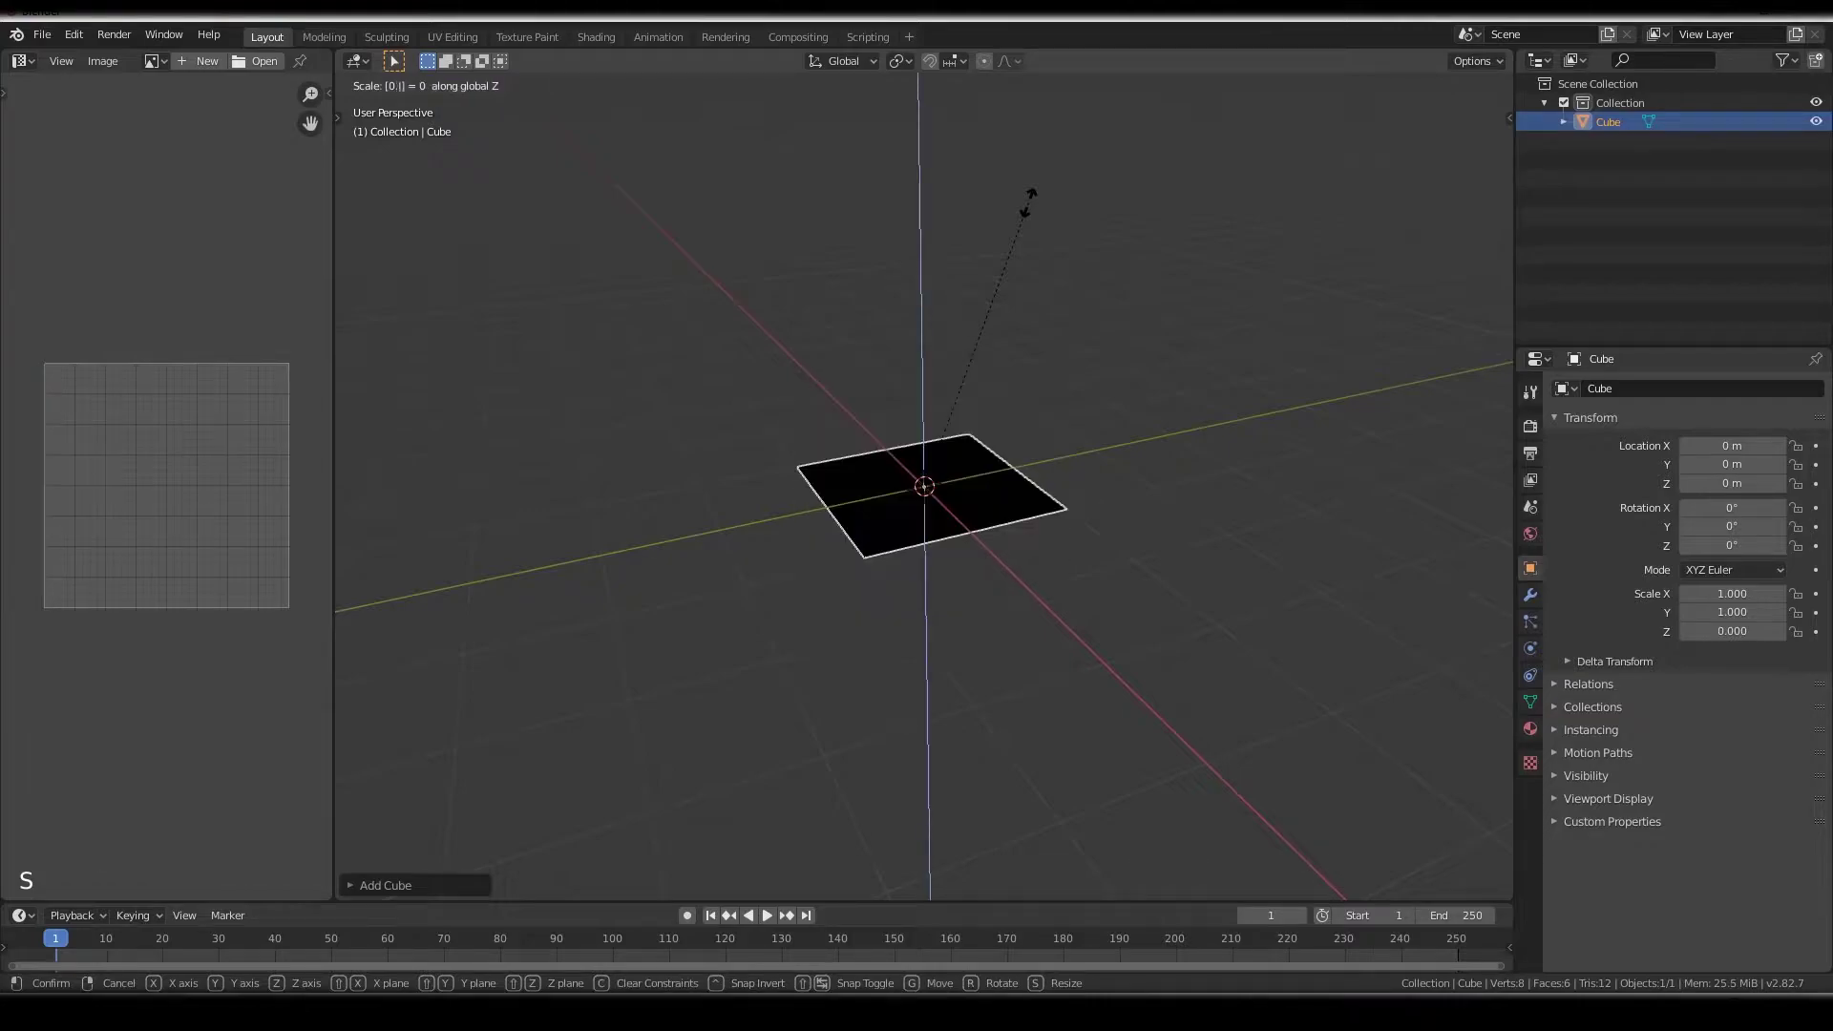
middle_click(1034, 211)
key(s)
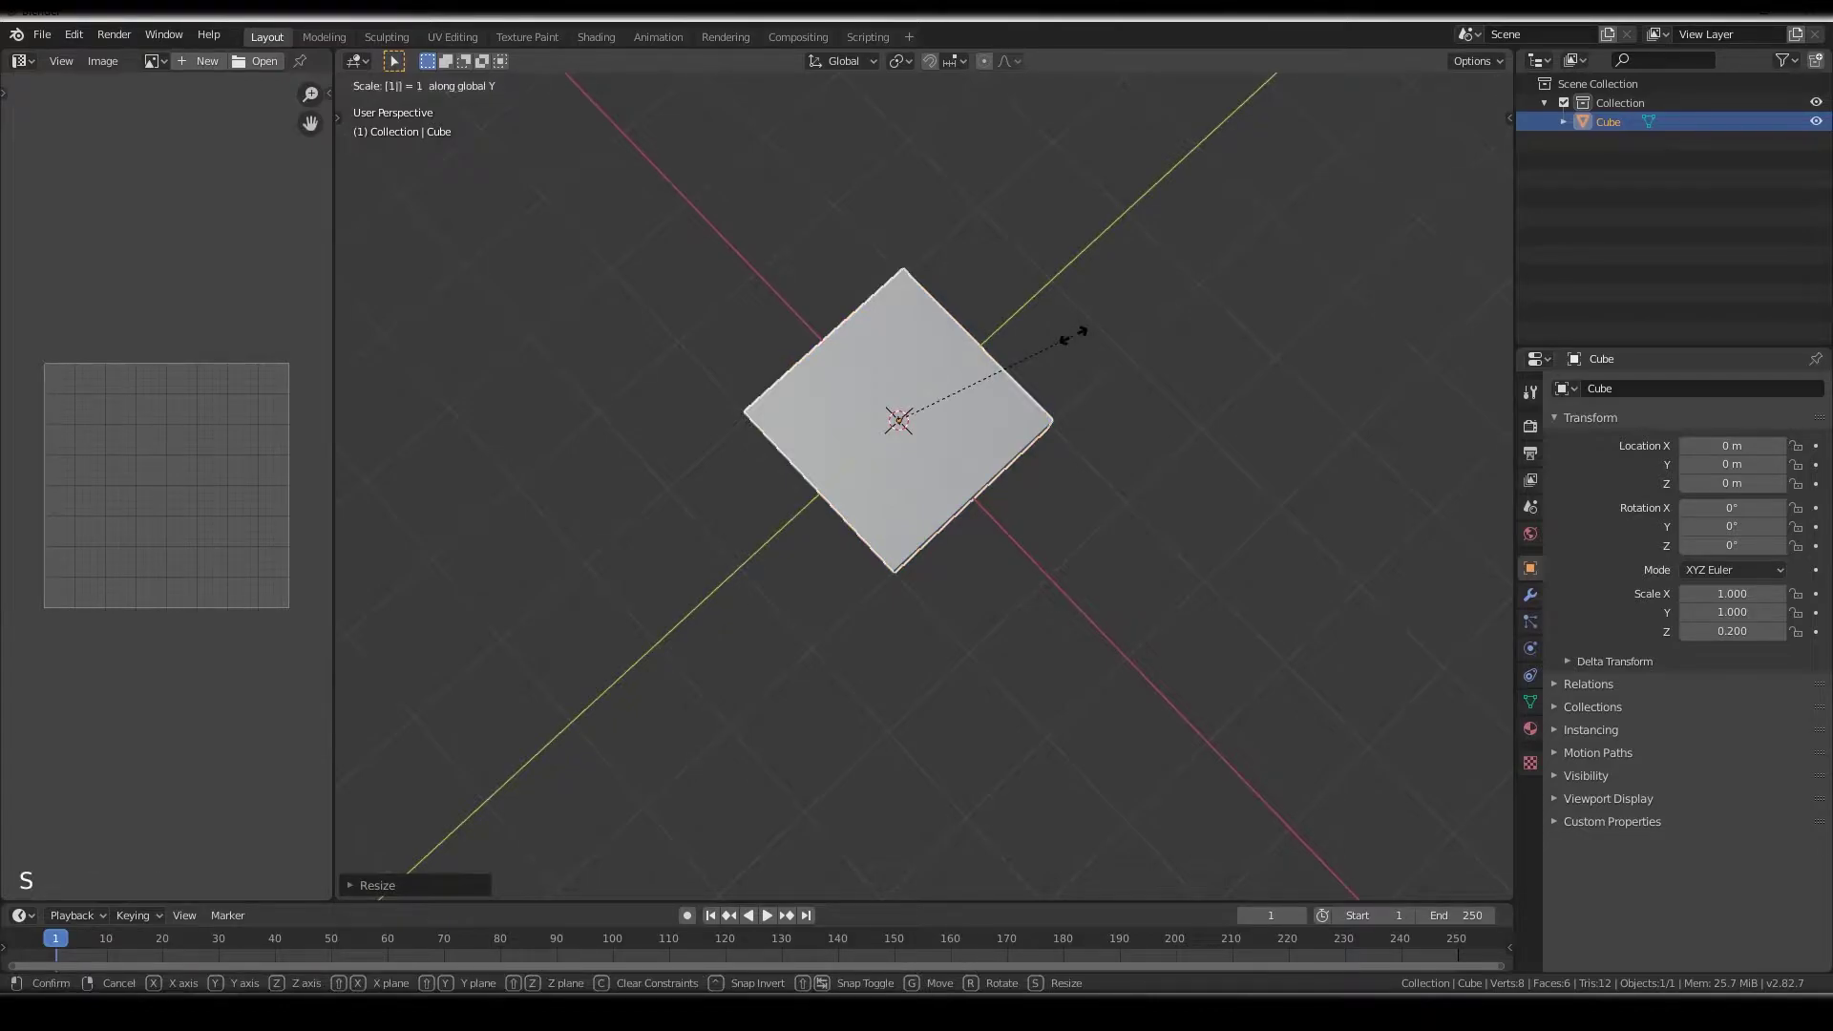
Fine-tune the slab's proportions and apply its scale so every axis reads 1
middle_click(1076, 341)
key(ctrl+a)
middle_click(772, 537)
key(s)
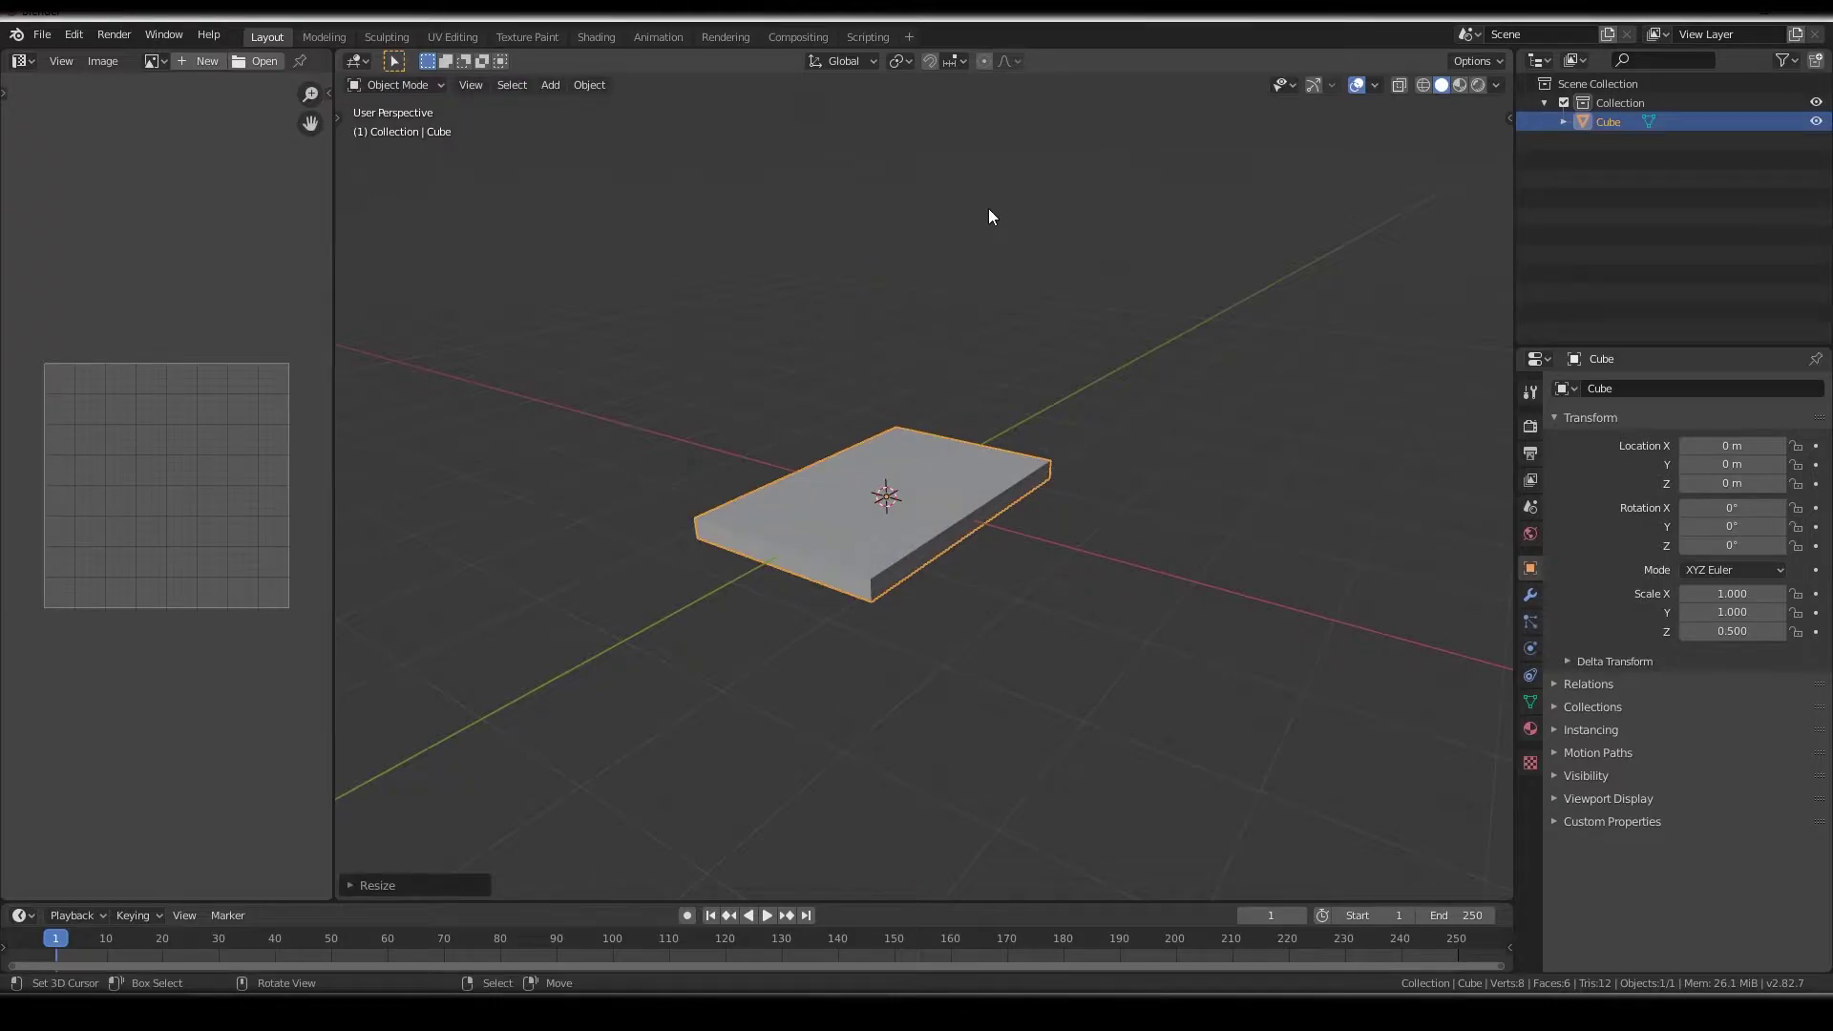
key(ctrl+a)
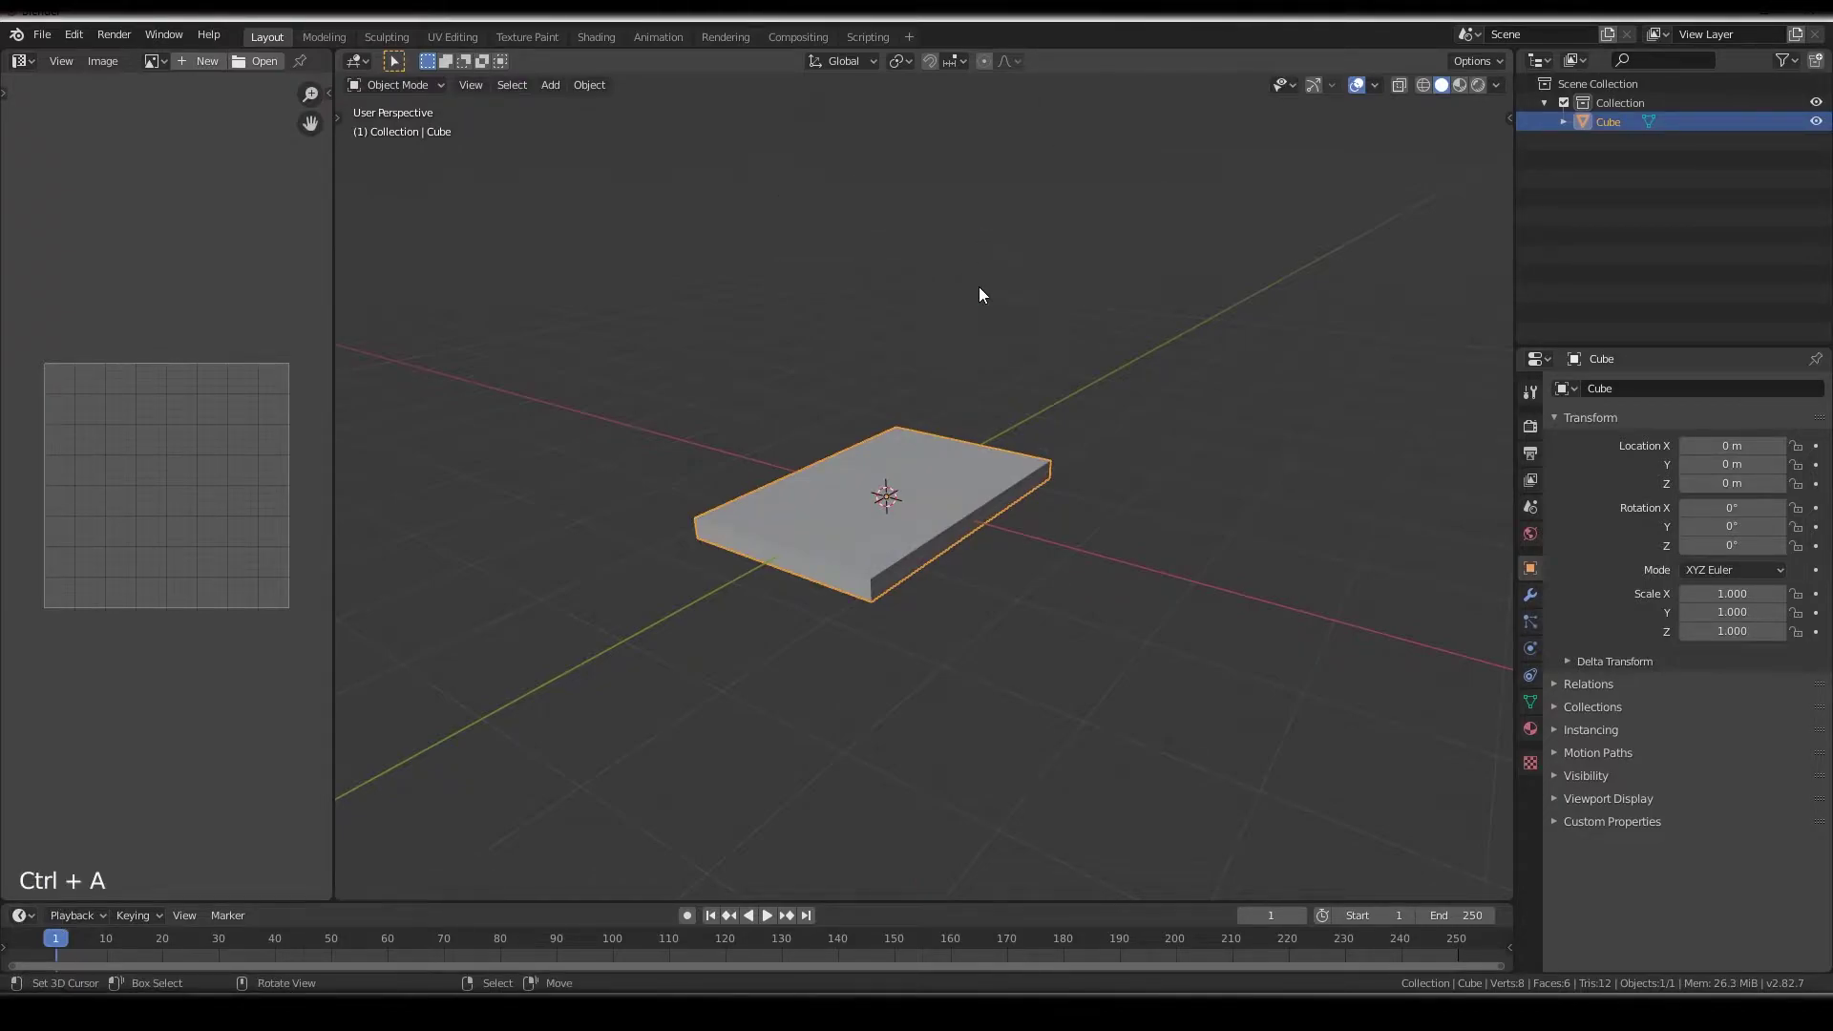
In Edit Mode, add many loop cuts across the slab in both horizontal directions
middle_click(955, 373)
key(Tab)
scroll(up, 3)
middle_click(69, 923)
scroll(up, 3)
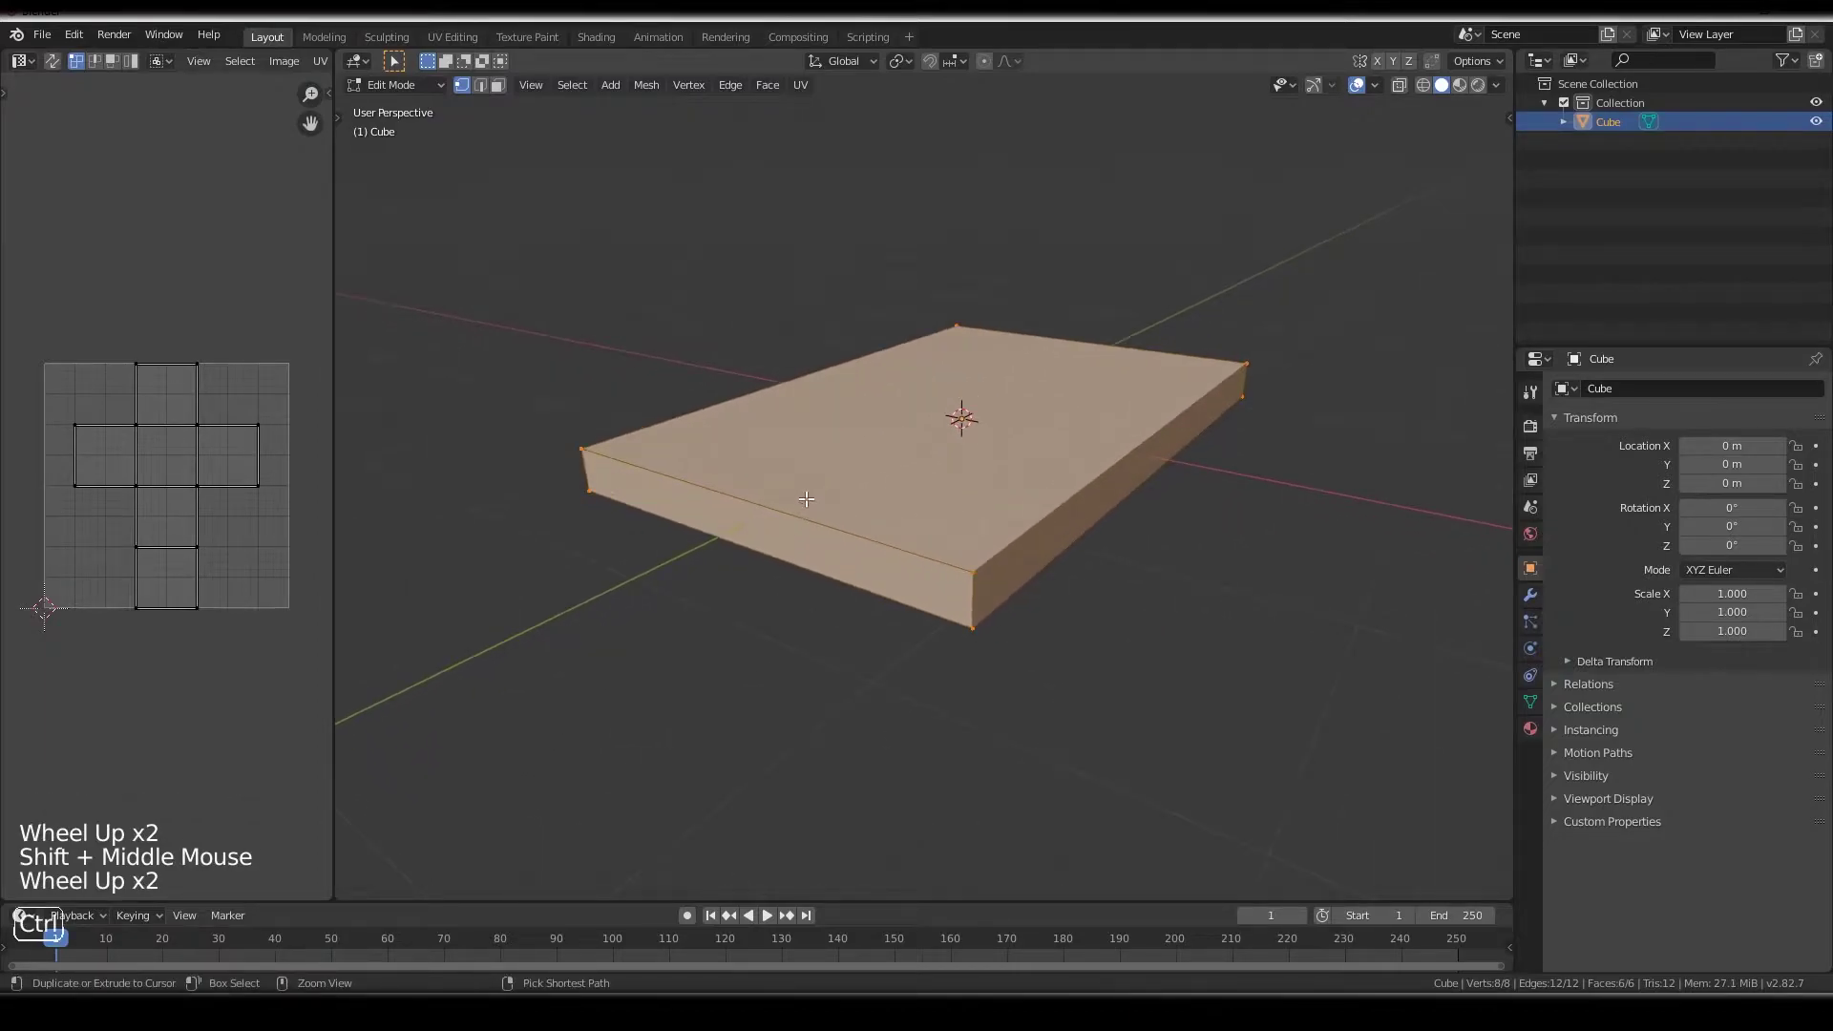
key(ctrl+r)
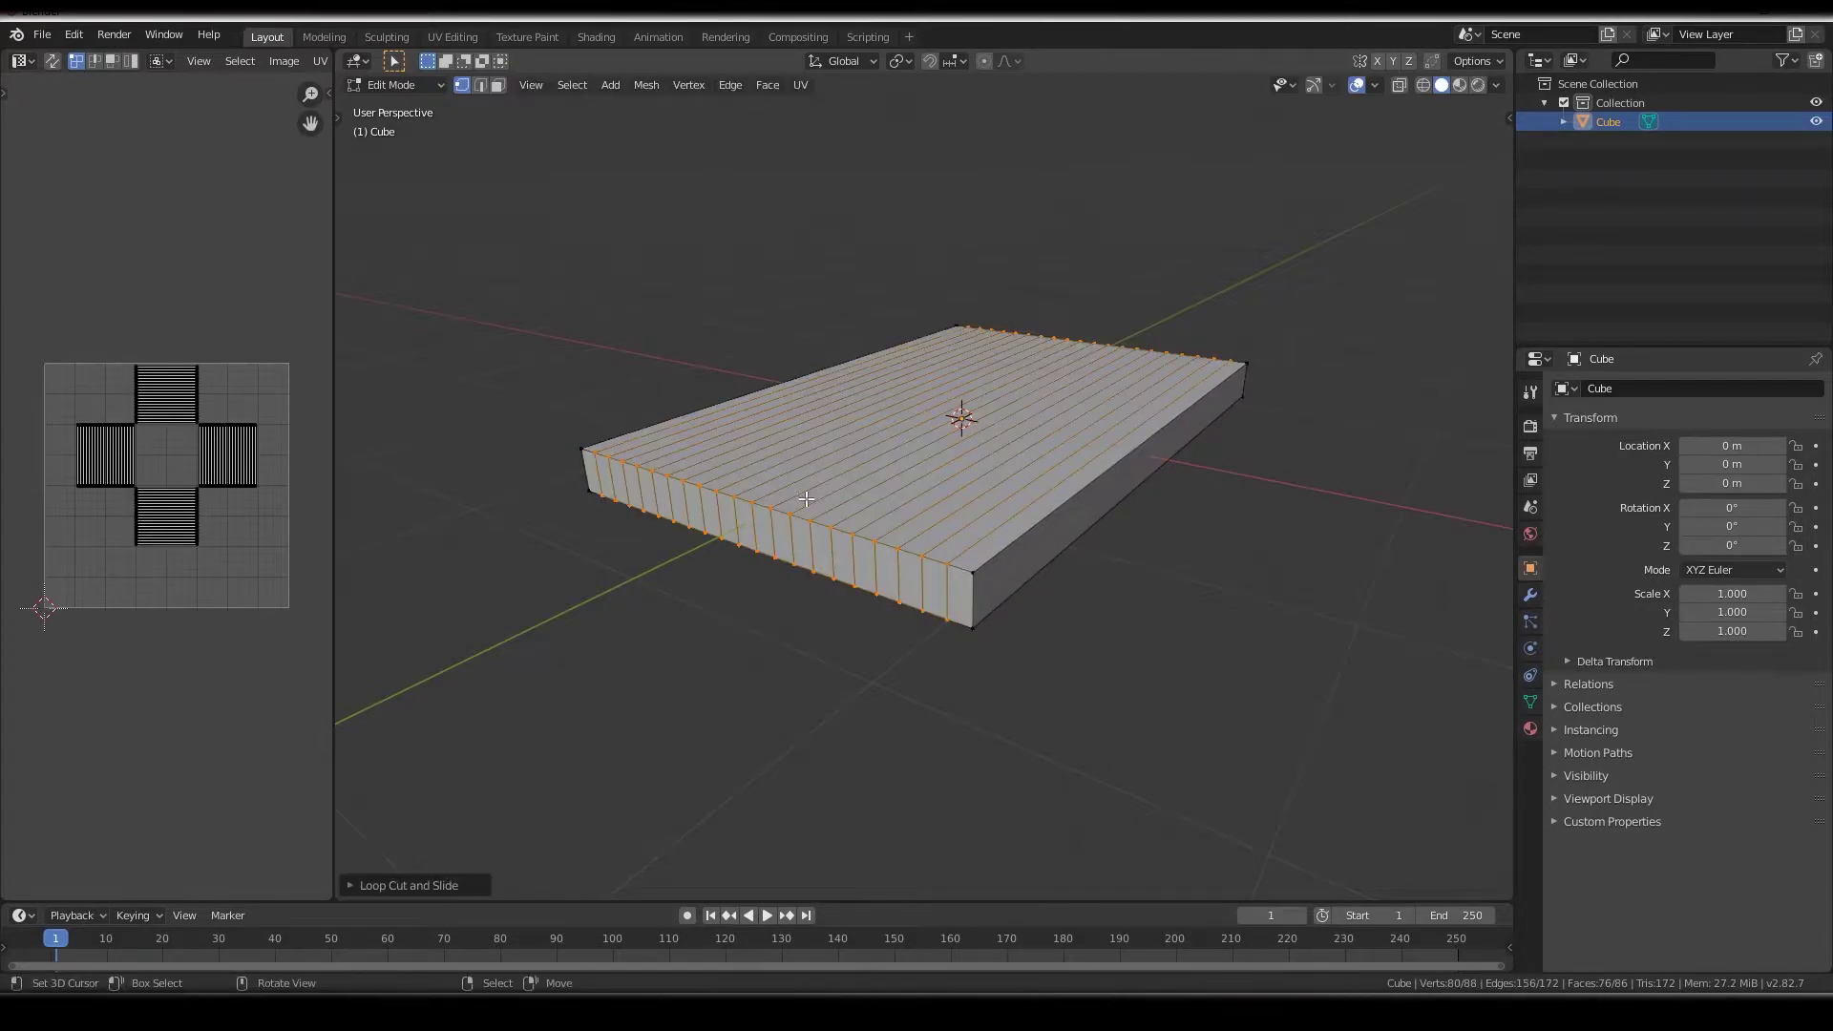
scroll(down, 3)
middle_click(844, 490)
key(ctrl+r)
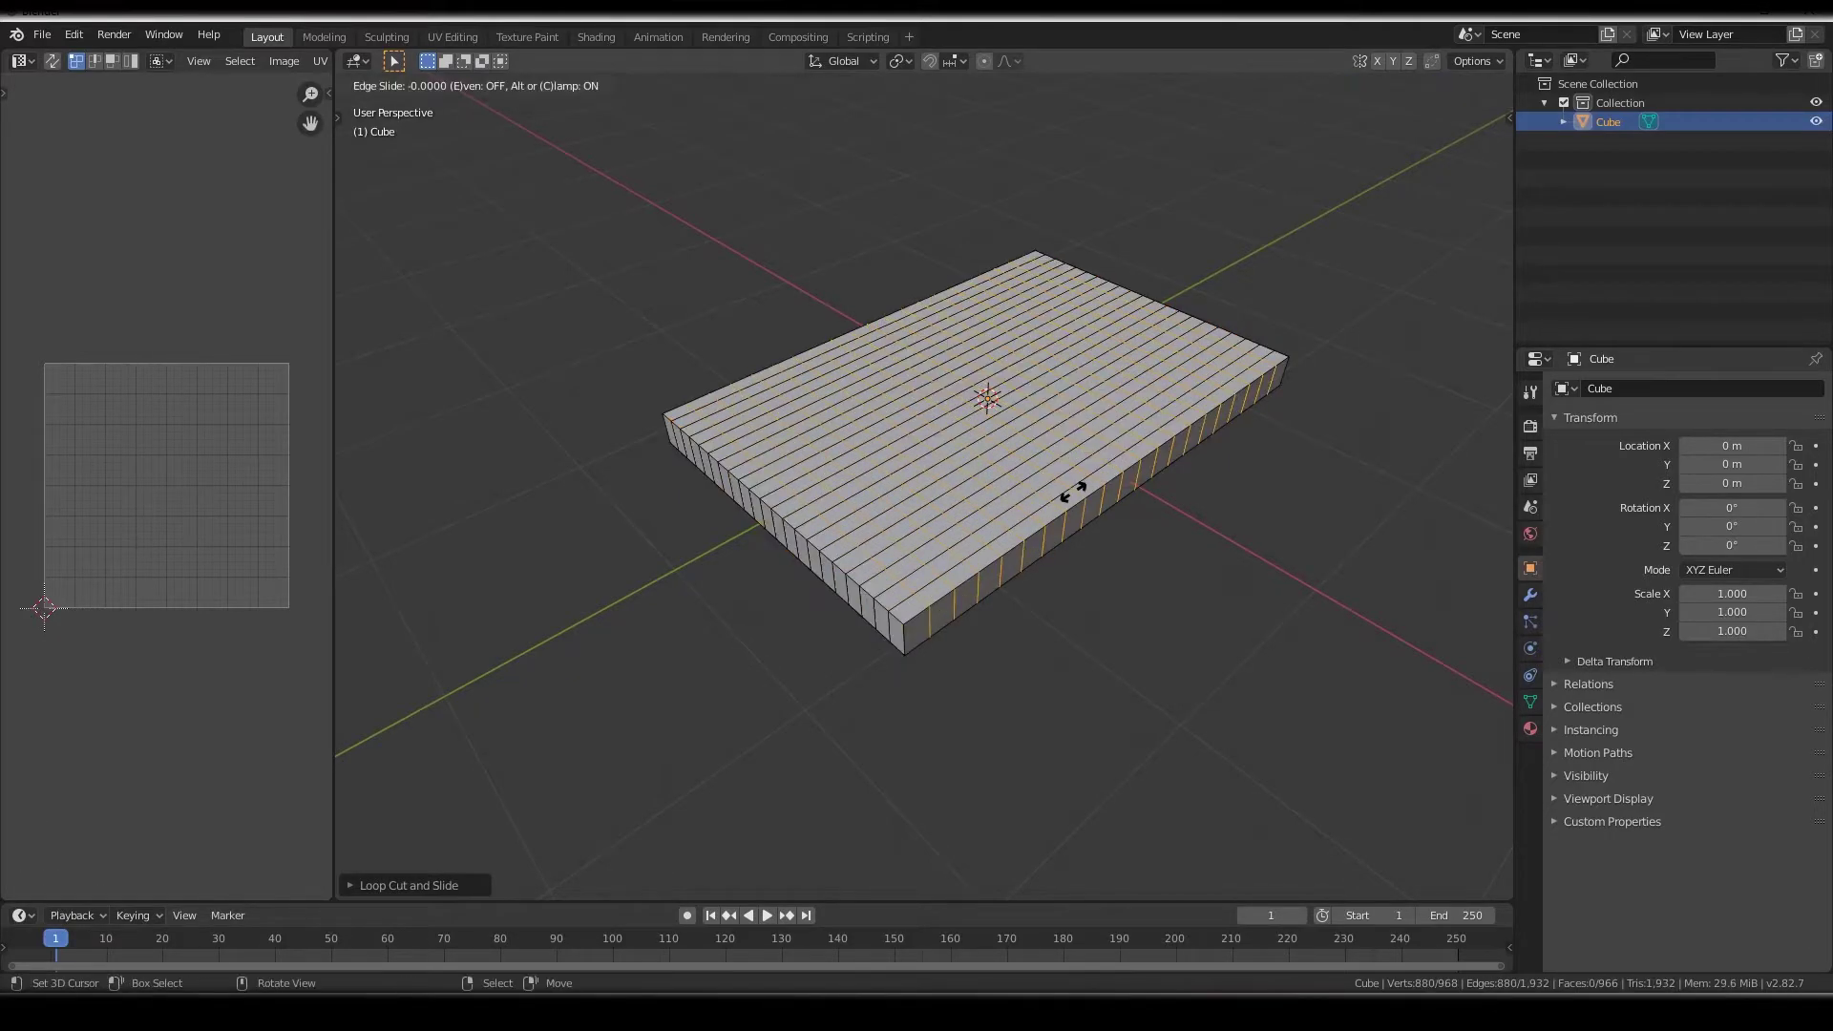
Add horizontal loop cuts around the slab's sides and return to Object Mode
middle_click(1094, 418)
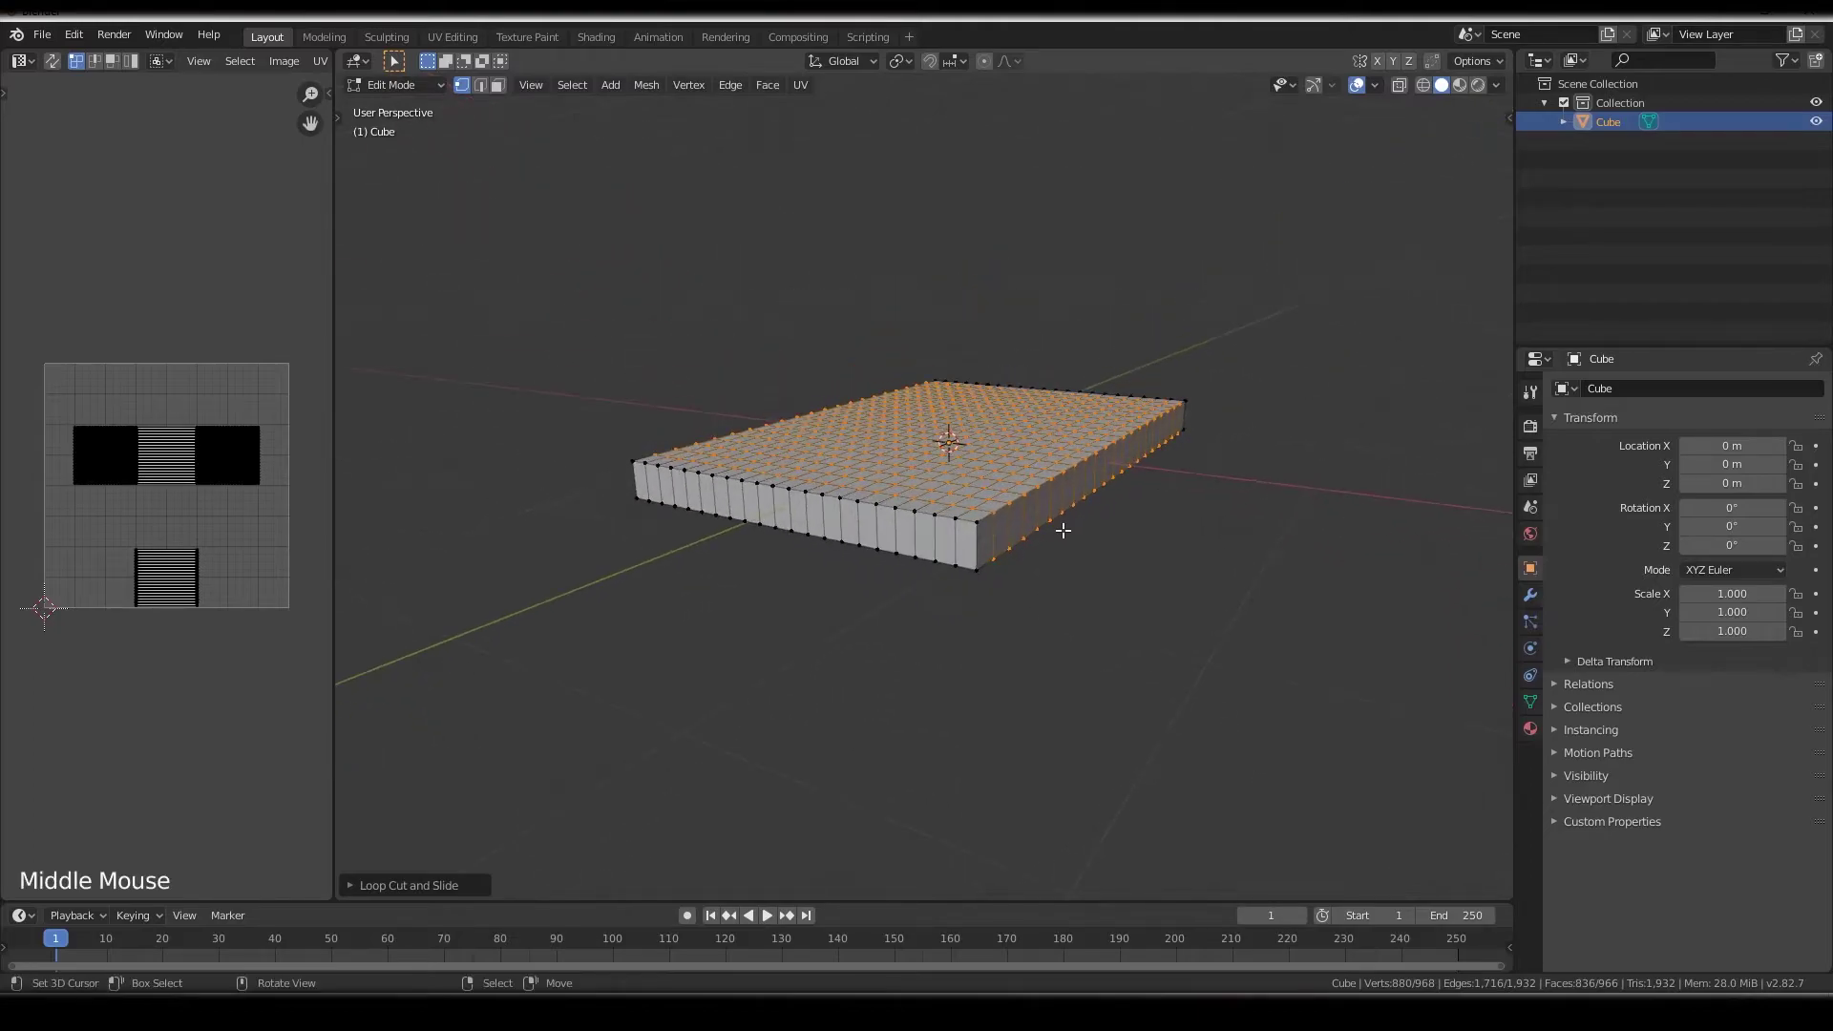
key(ctrl+r)
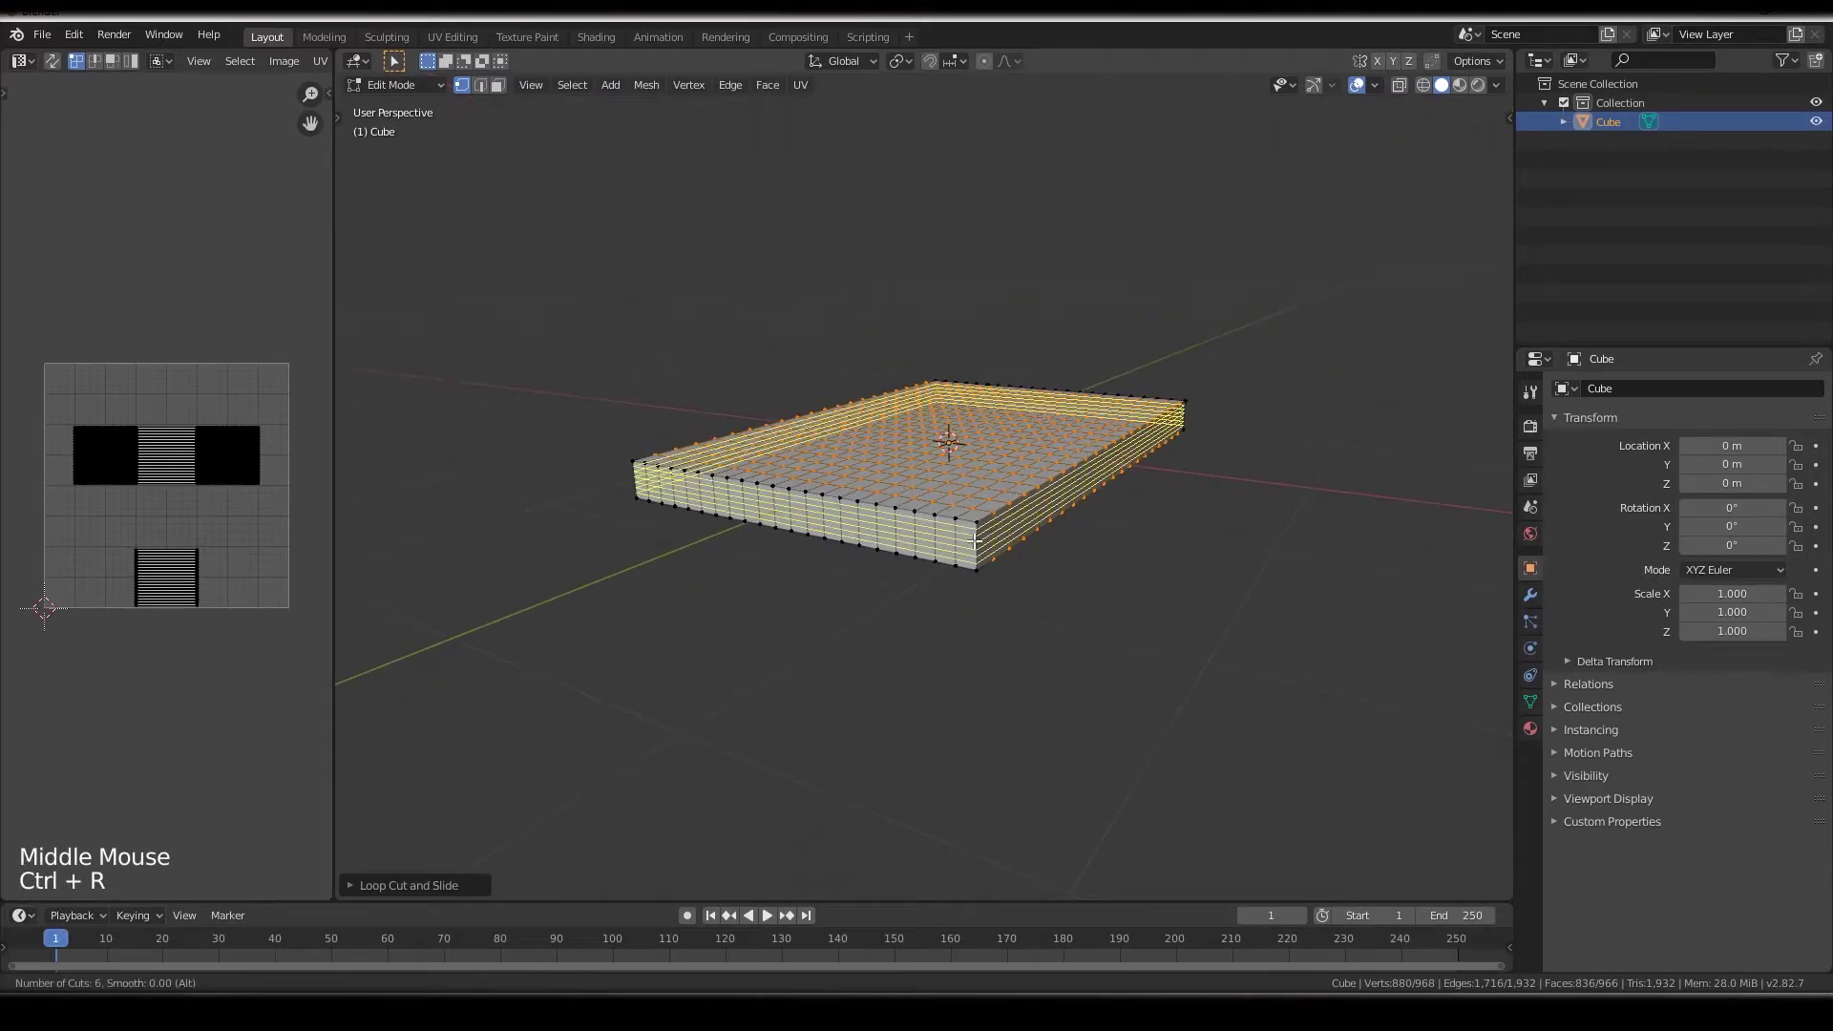
key(Tab)
scroll(up, 3)
middle_click(938, 520)
key(shift+a)
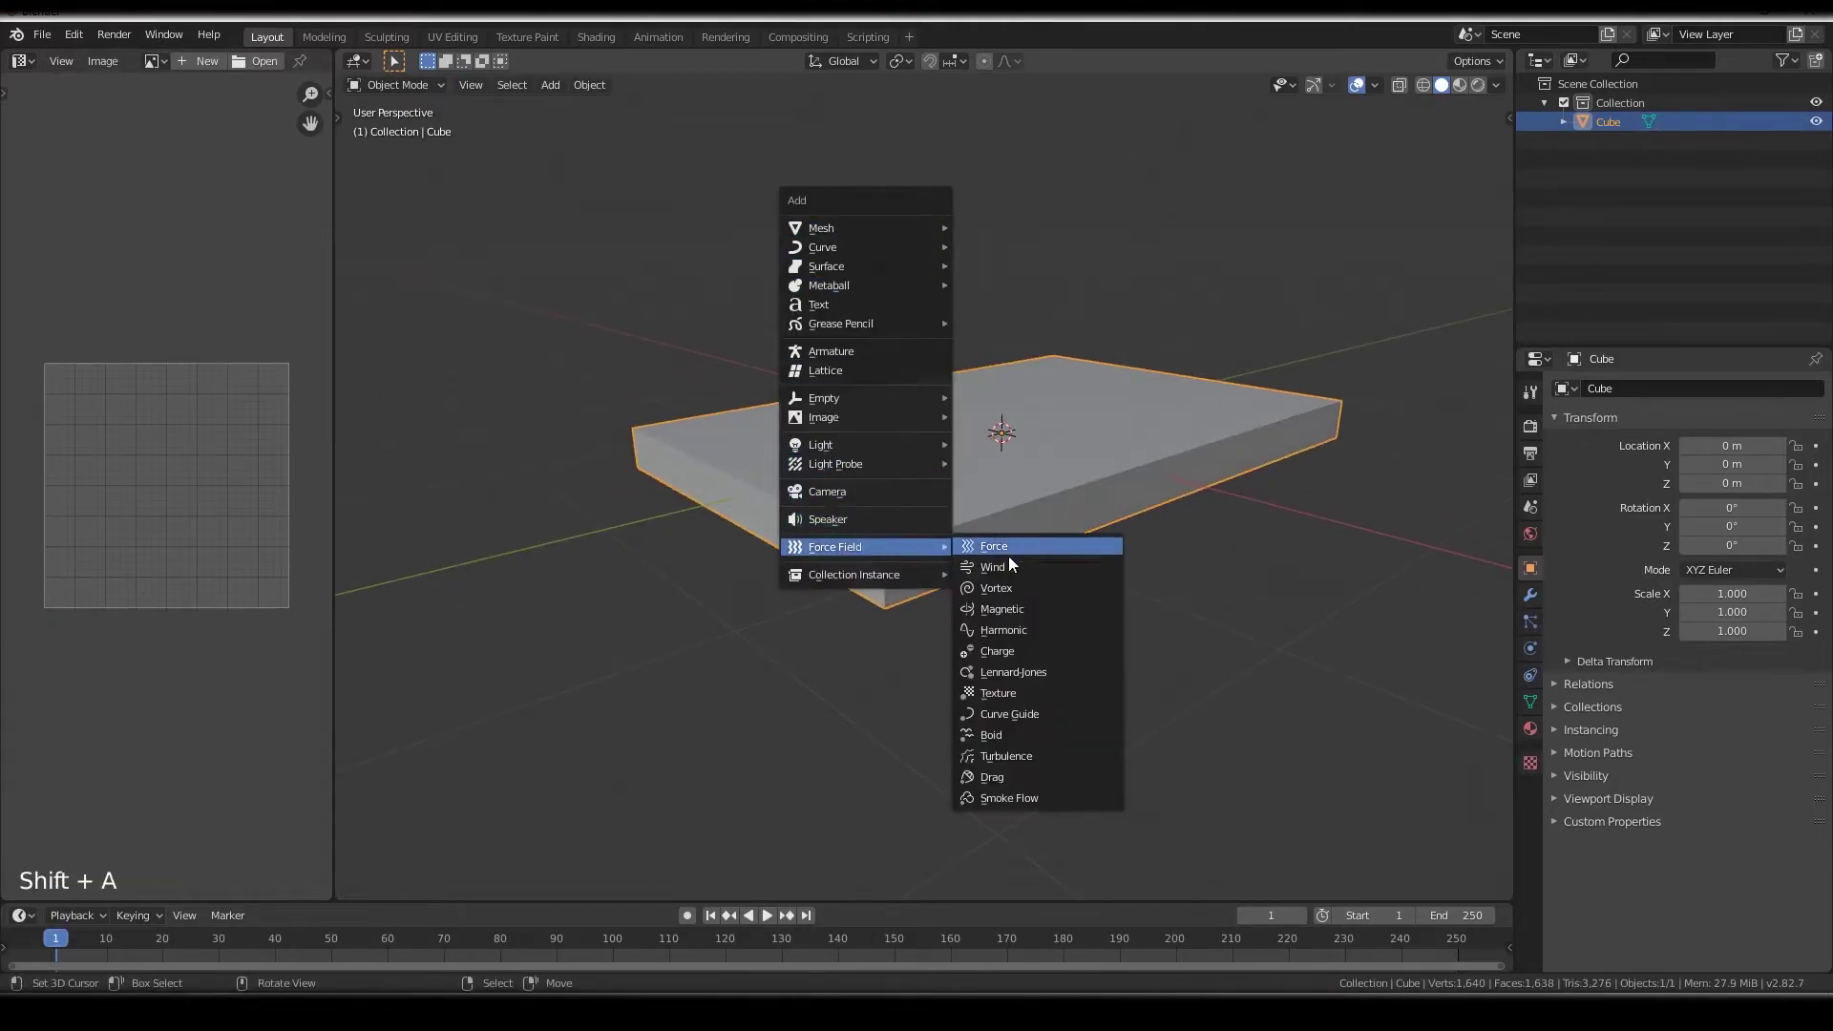
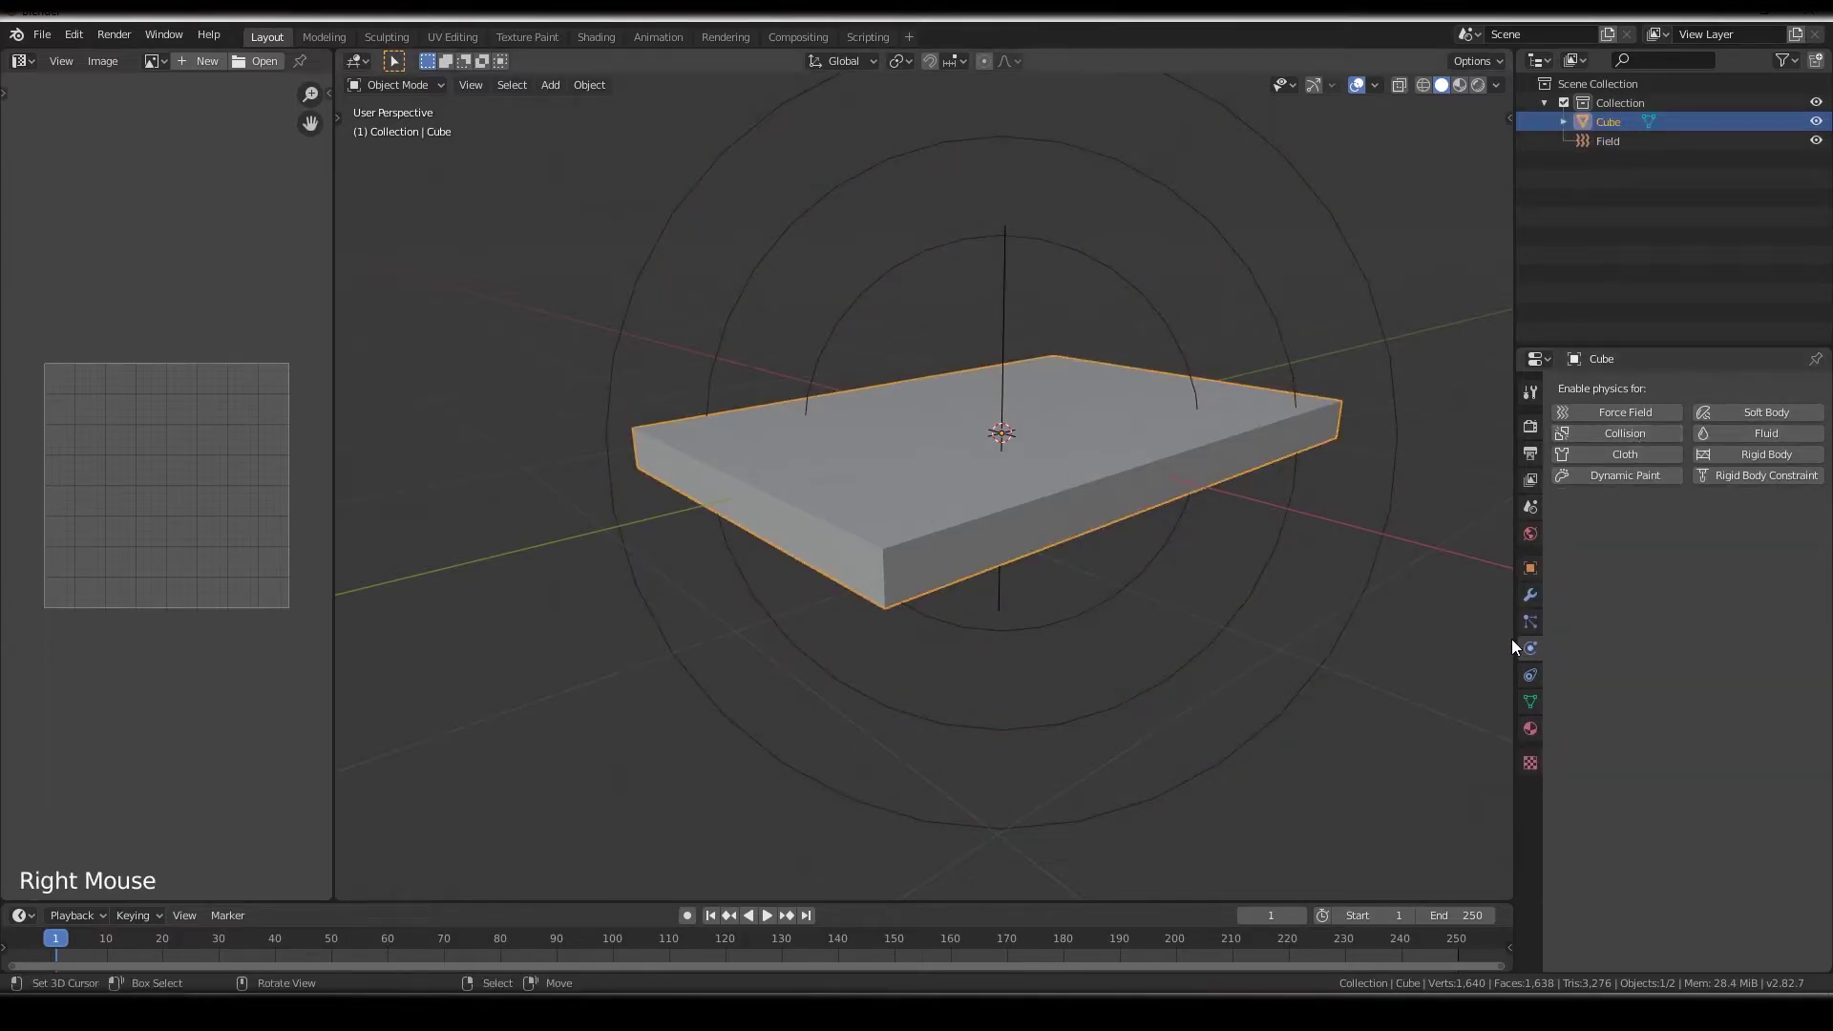
Enable Cloth physics on the slab beside the force field and raise shear stiffness to 15
click(1535, 600)
click(1720, 389)
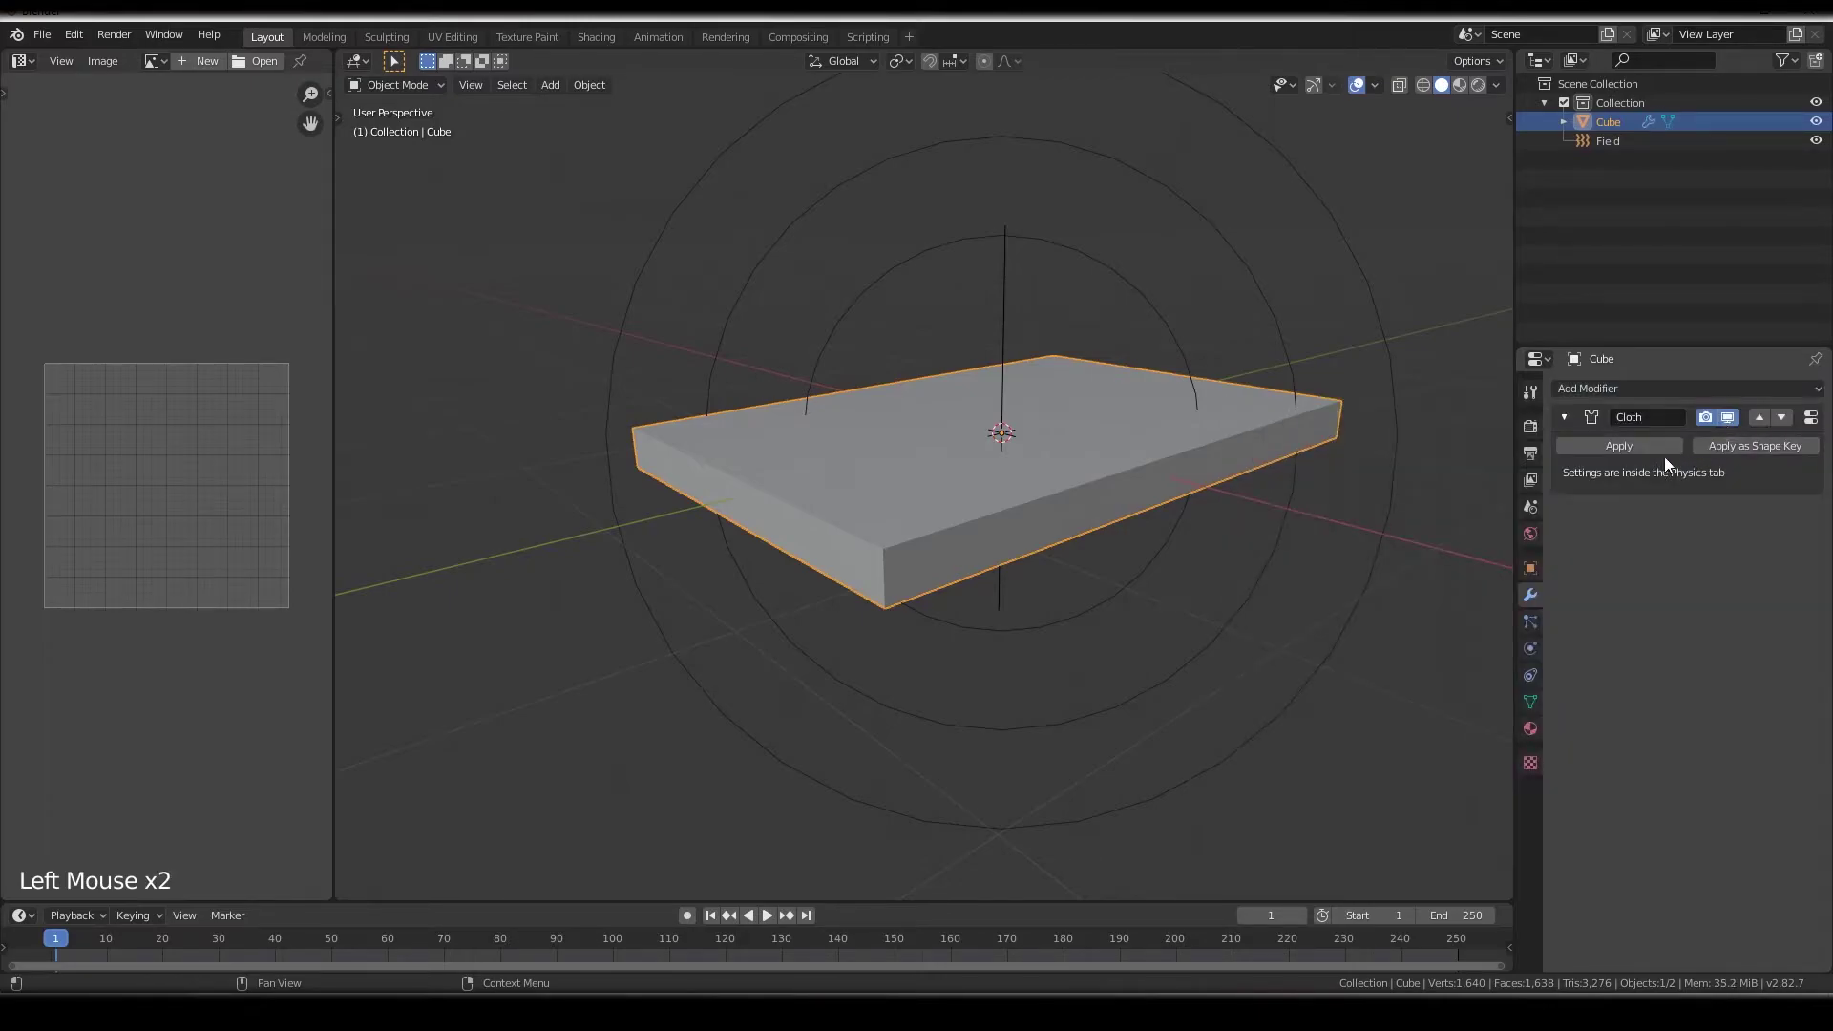
click(1818, 425)
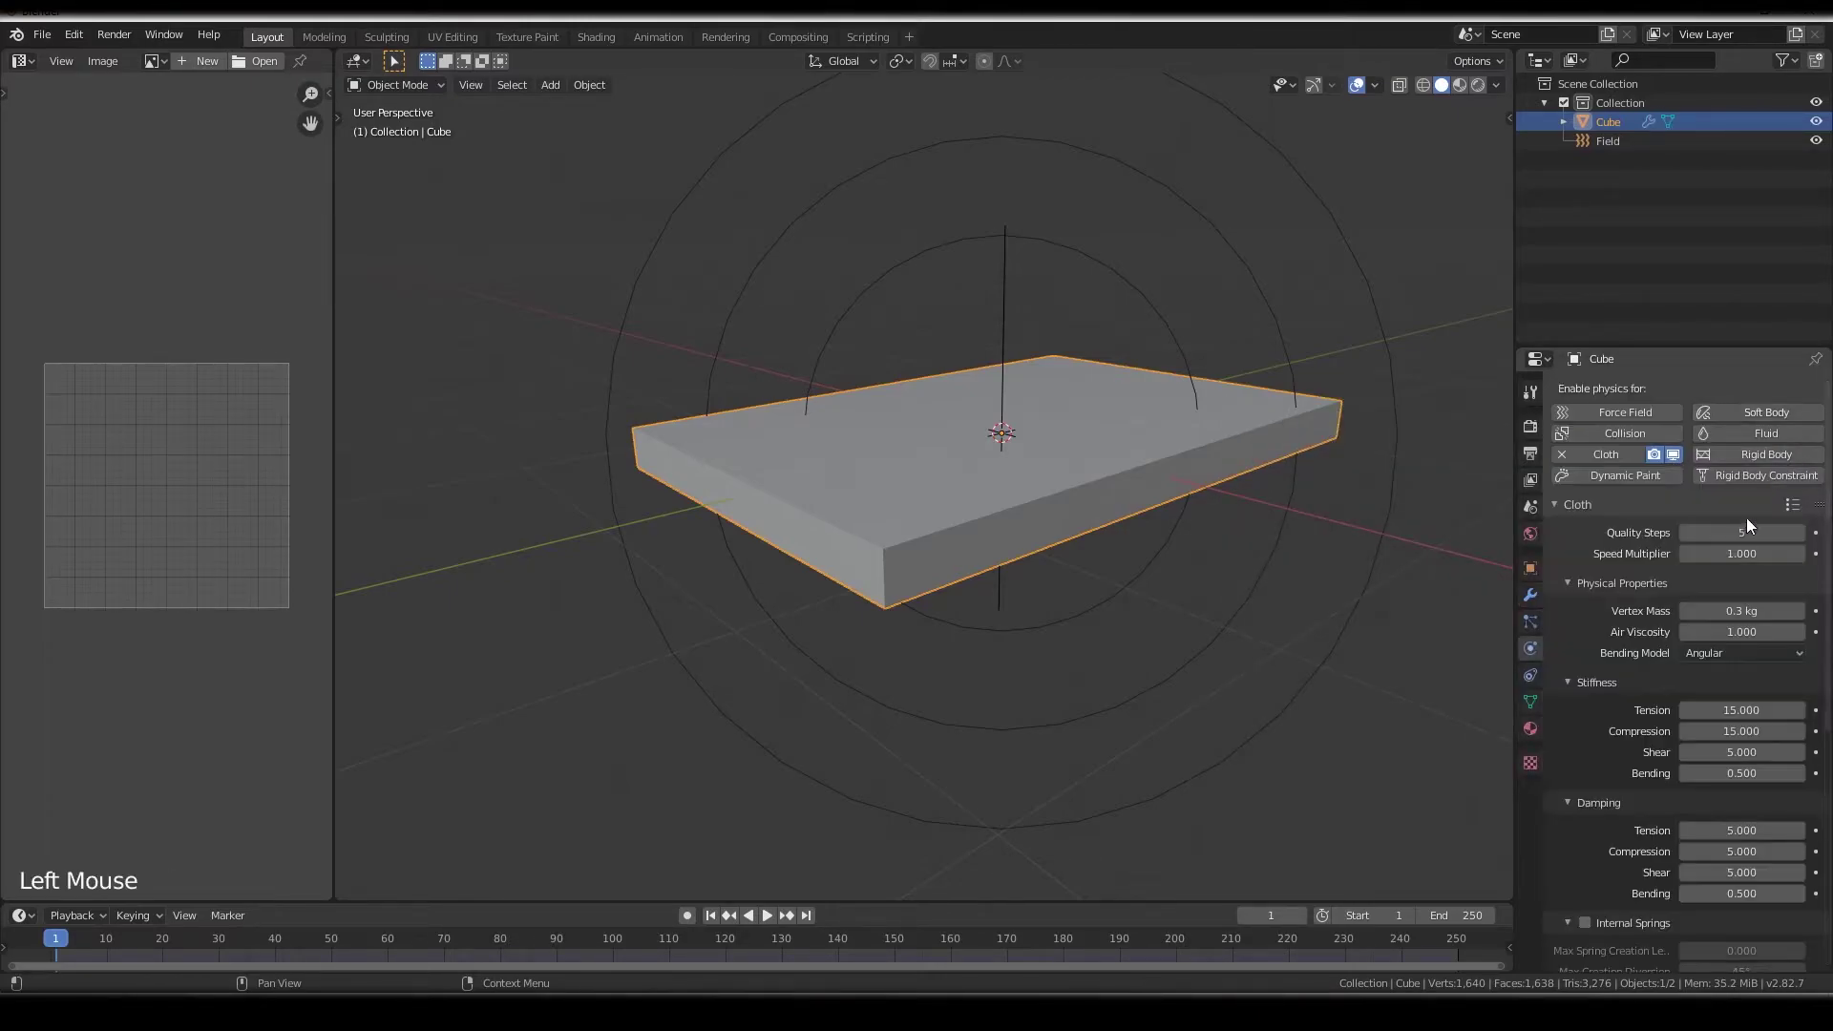
scroll(down, 3)
scroll(up, 3)
click(1797, 467)
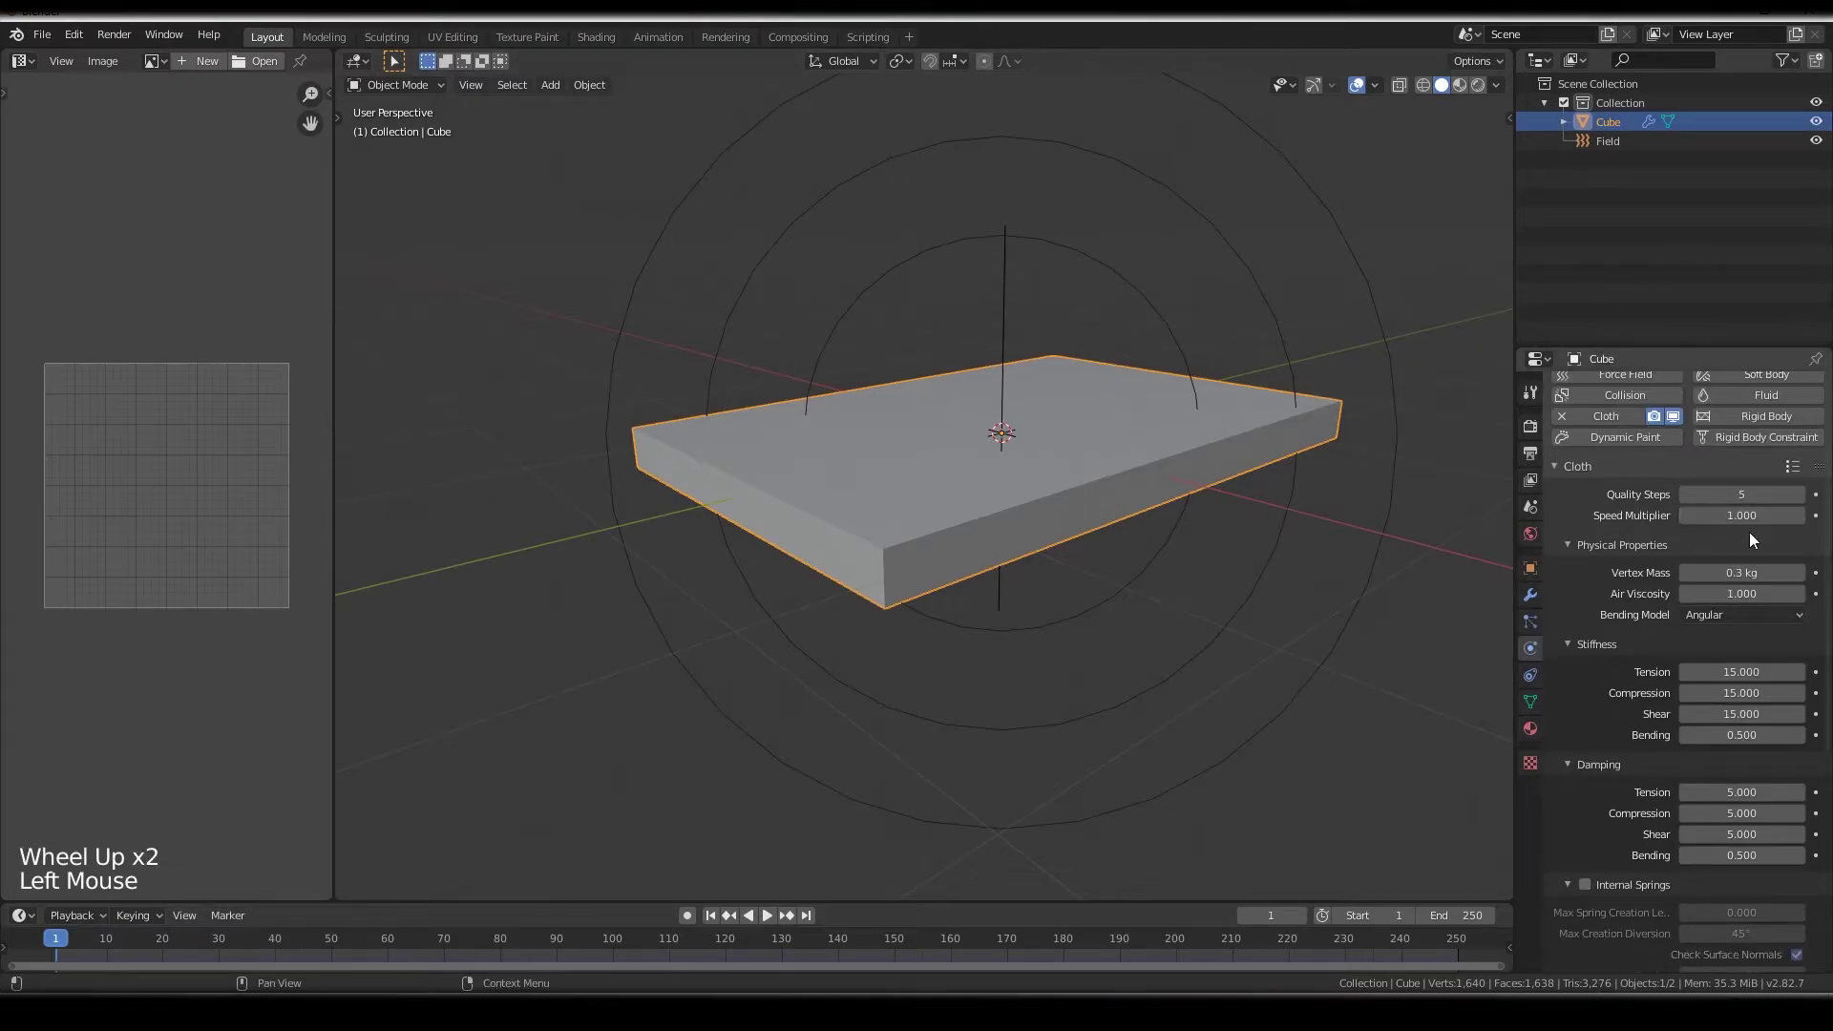
click(1538, 499)
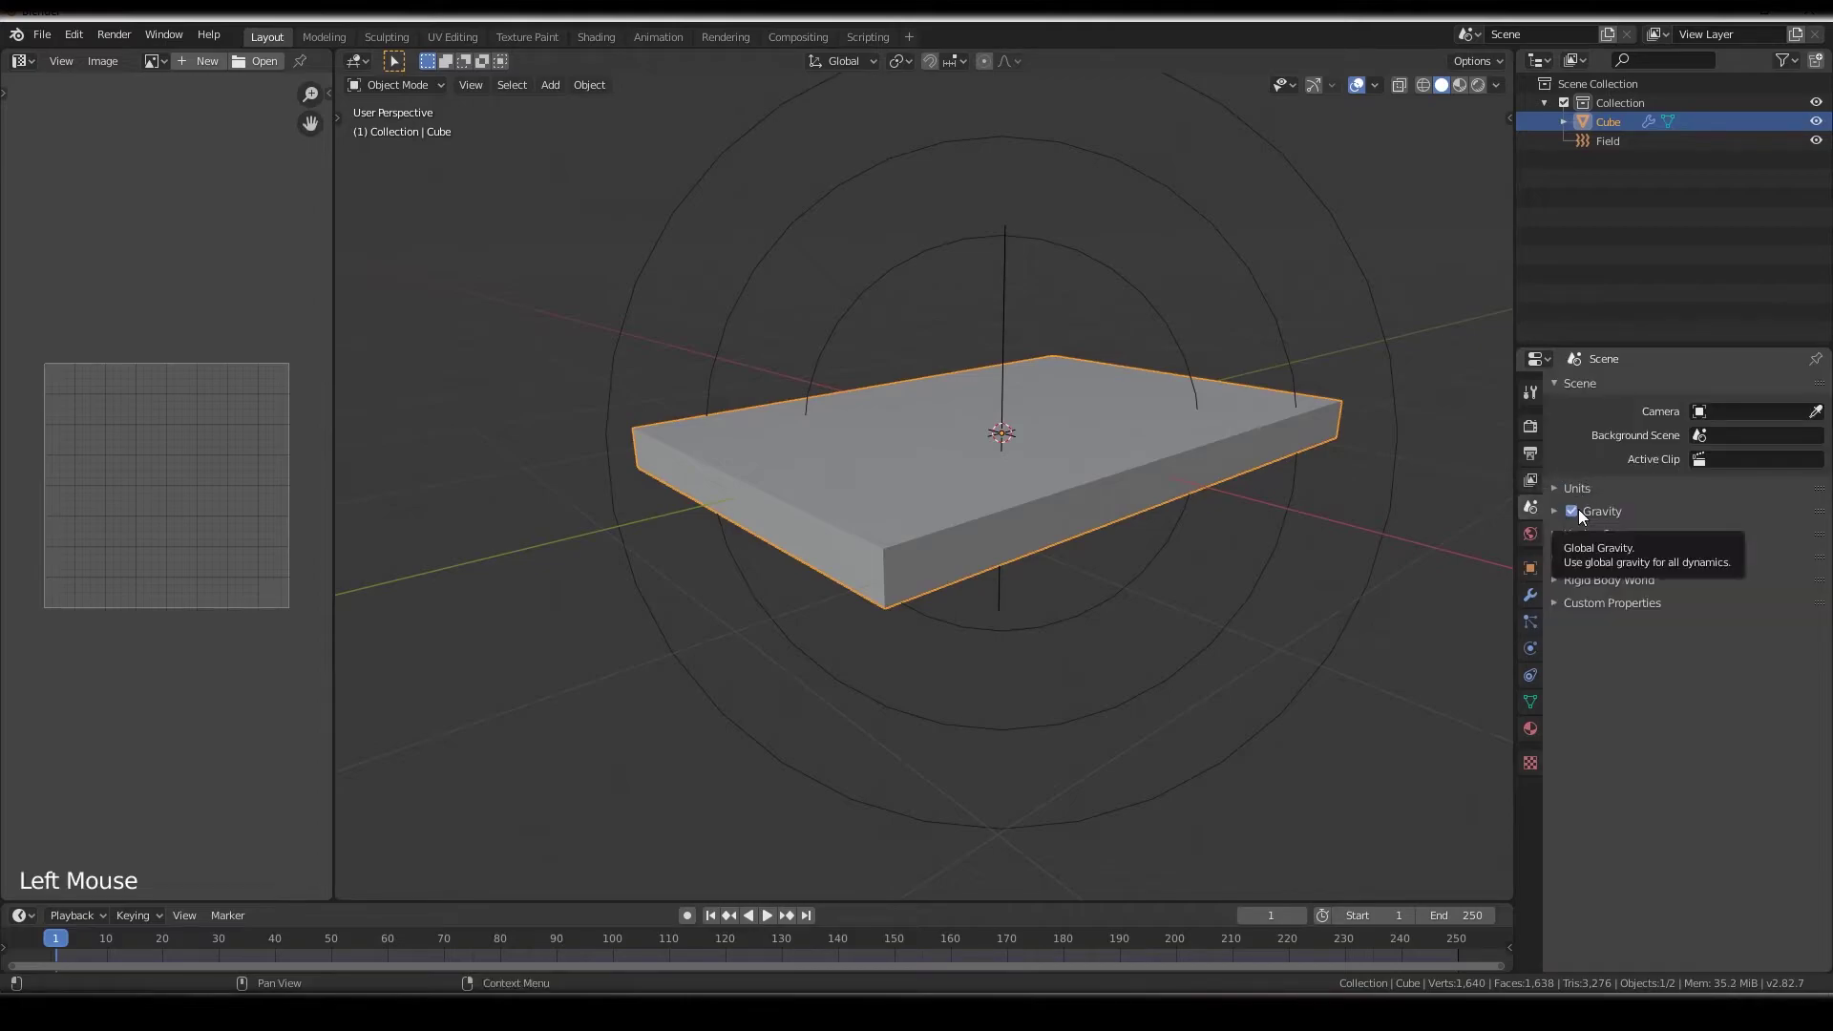
Turn off global gravity and play the simulation to frame 137 as the force field crumples the slab
click(1587, 513)
middle_click(1078, 394)
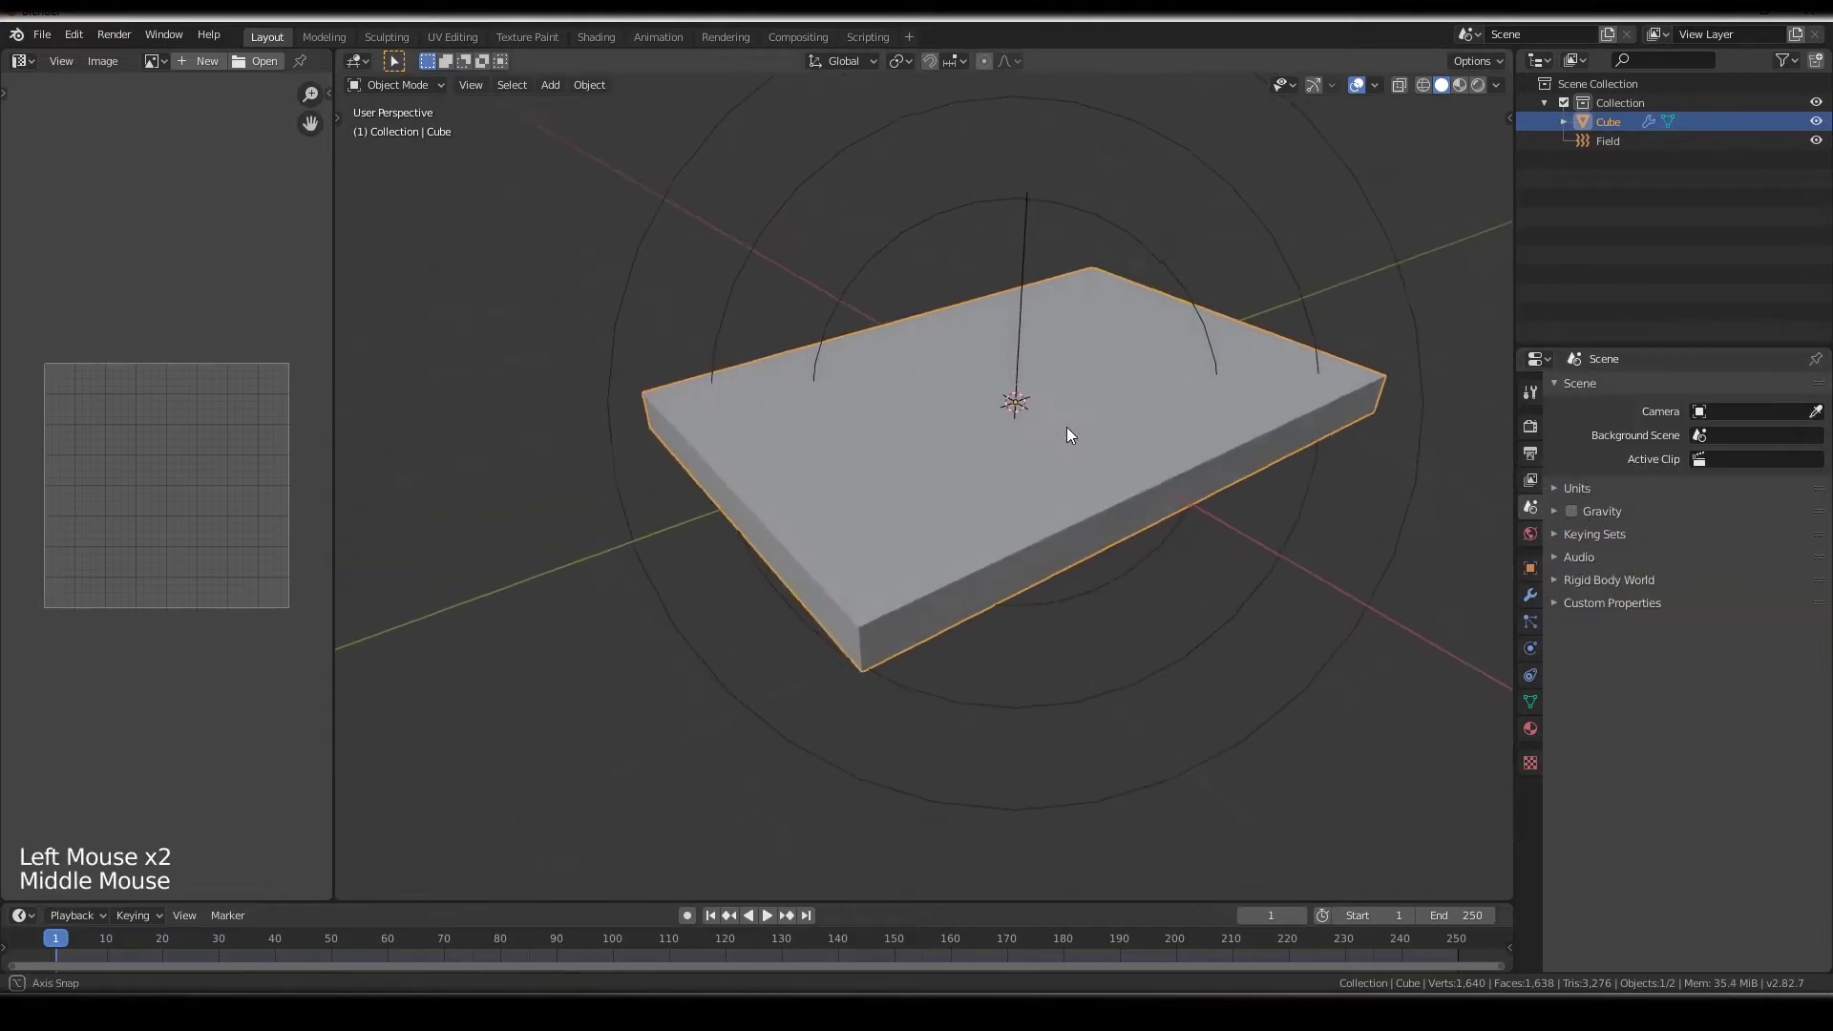
middle_click(1026, 269)
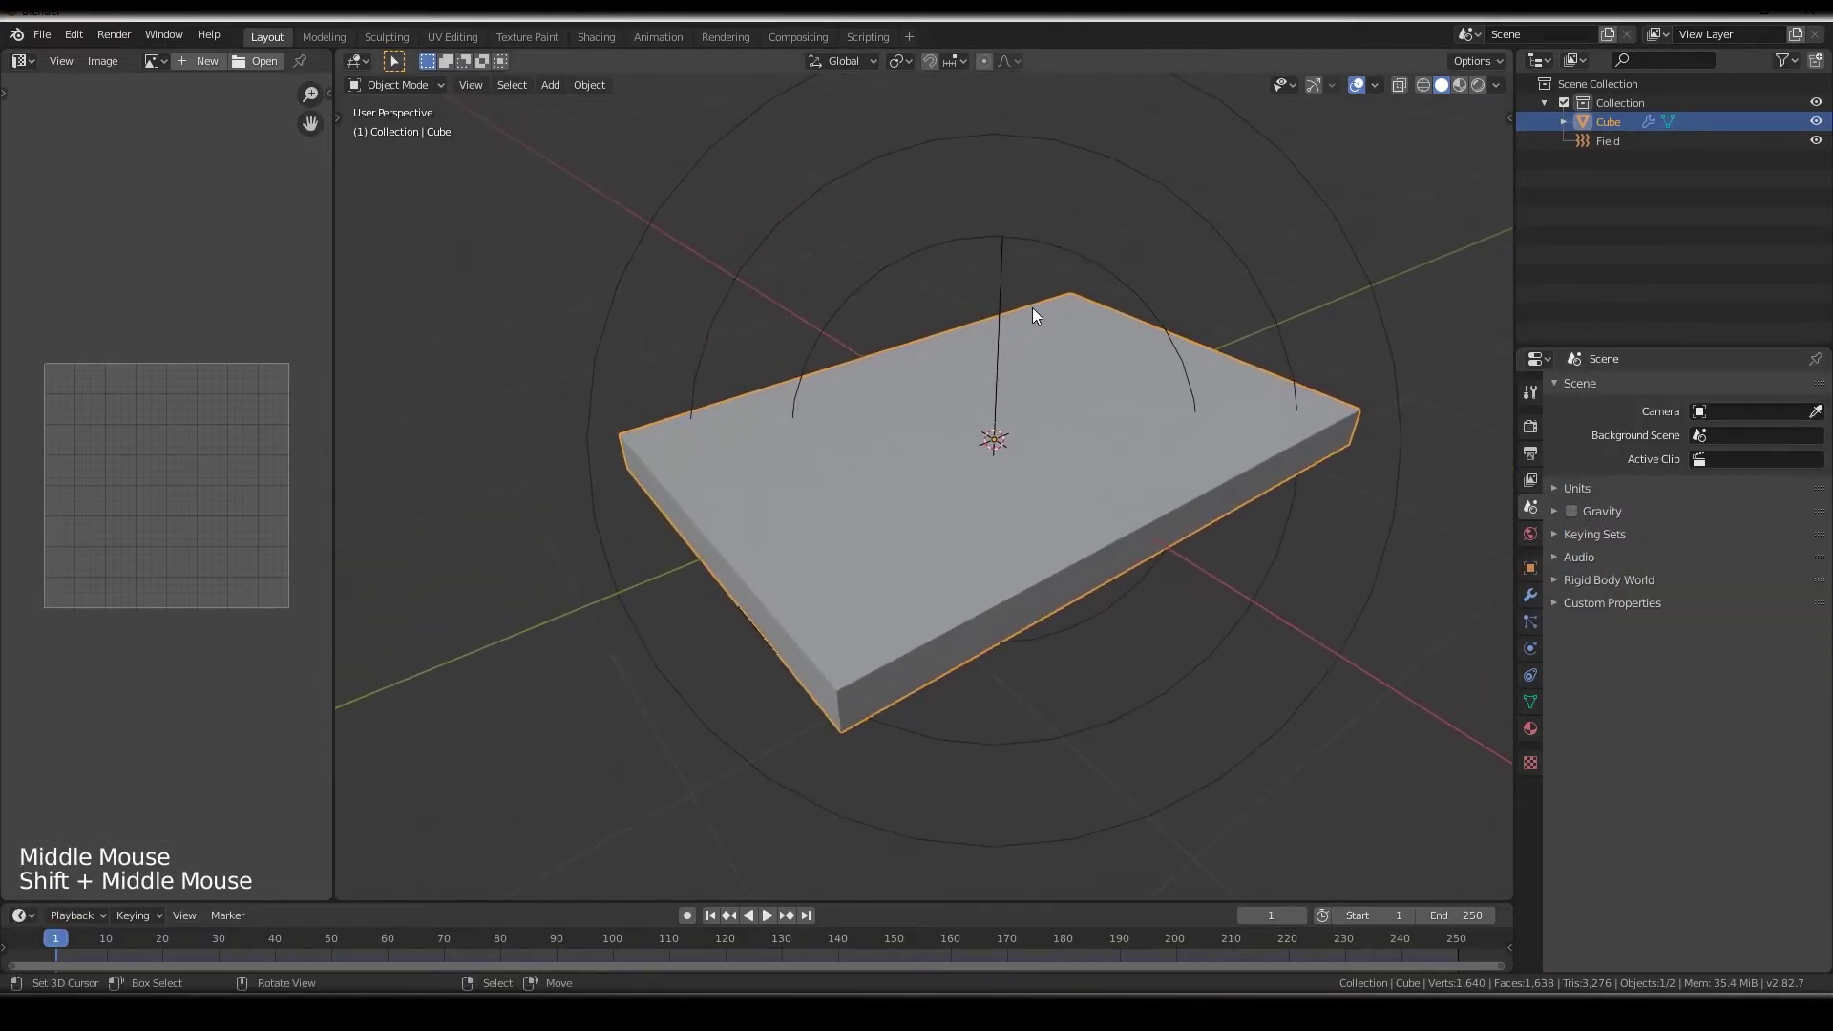
key(space)
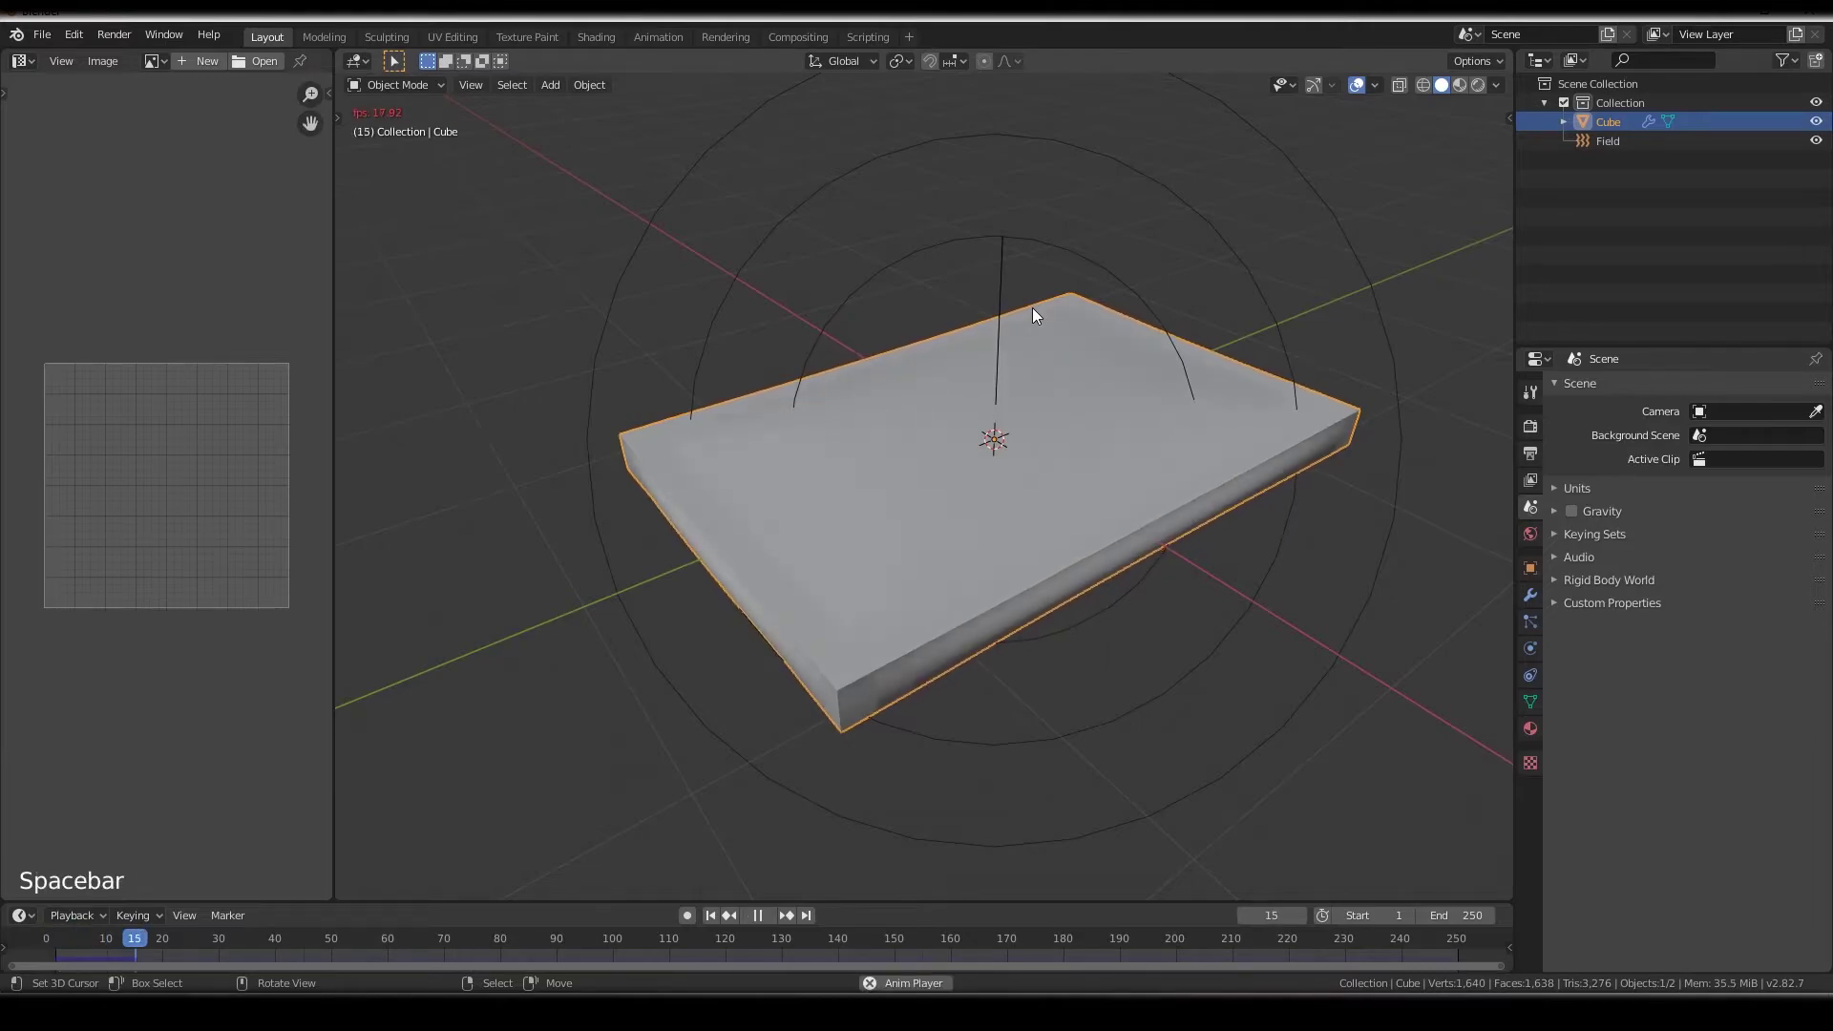
middle_click(1038, 383)
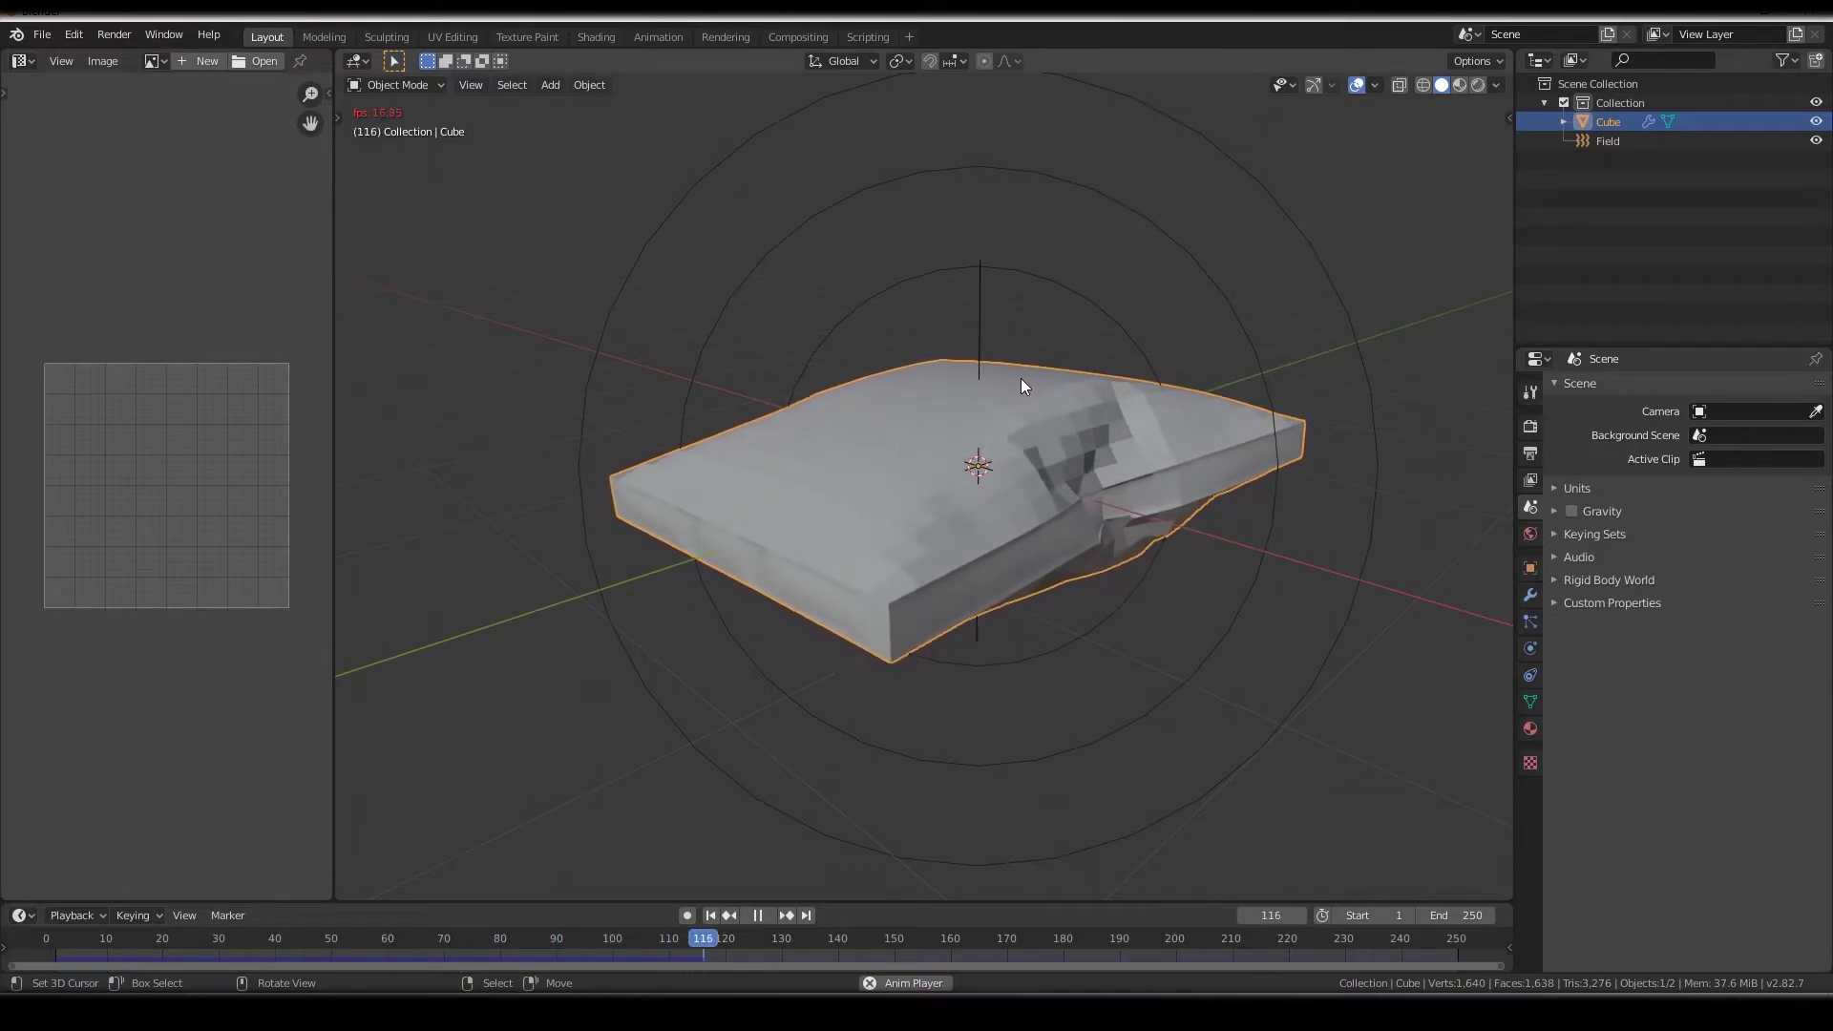
key(space)
middle_click(1007, 399)
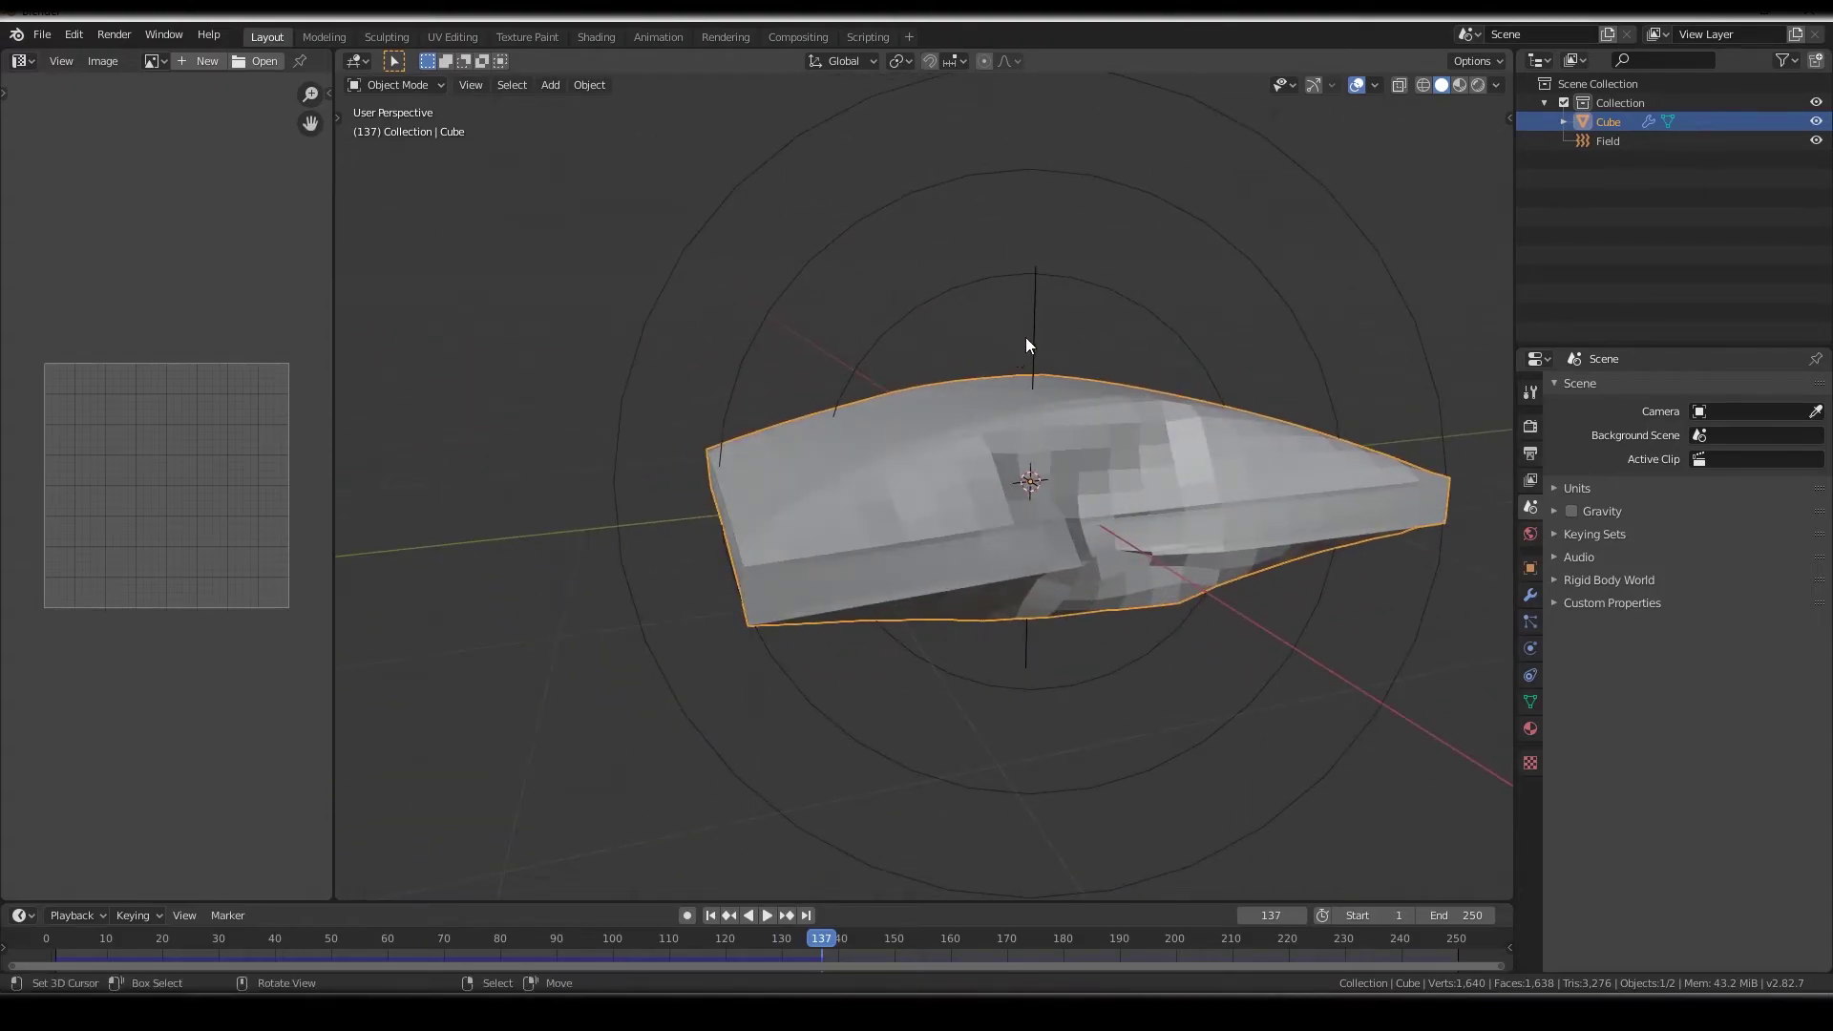
Scale all of the slab's geometry flat along Z into a thin sheet
key(Tab)
key(s)
key(a)
key(s)
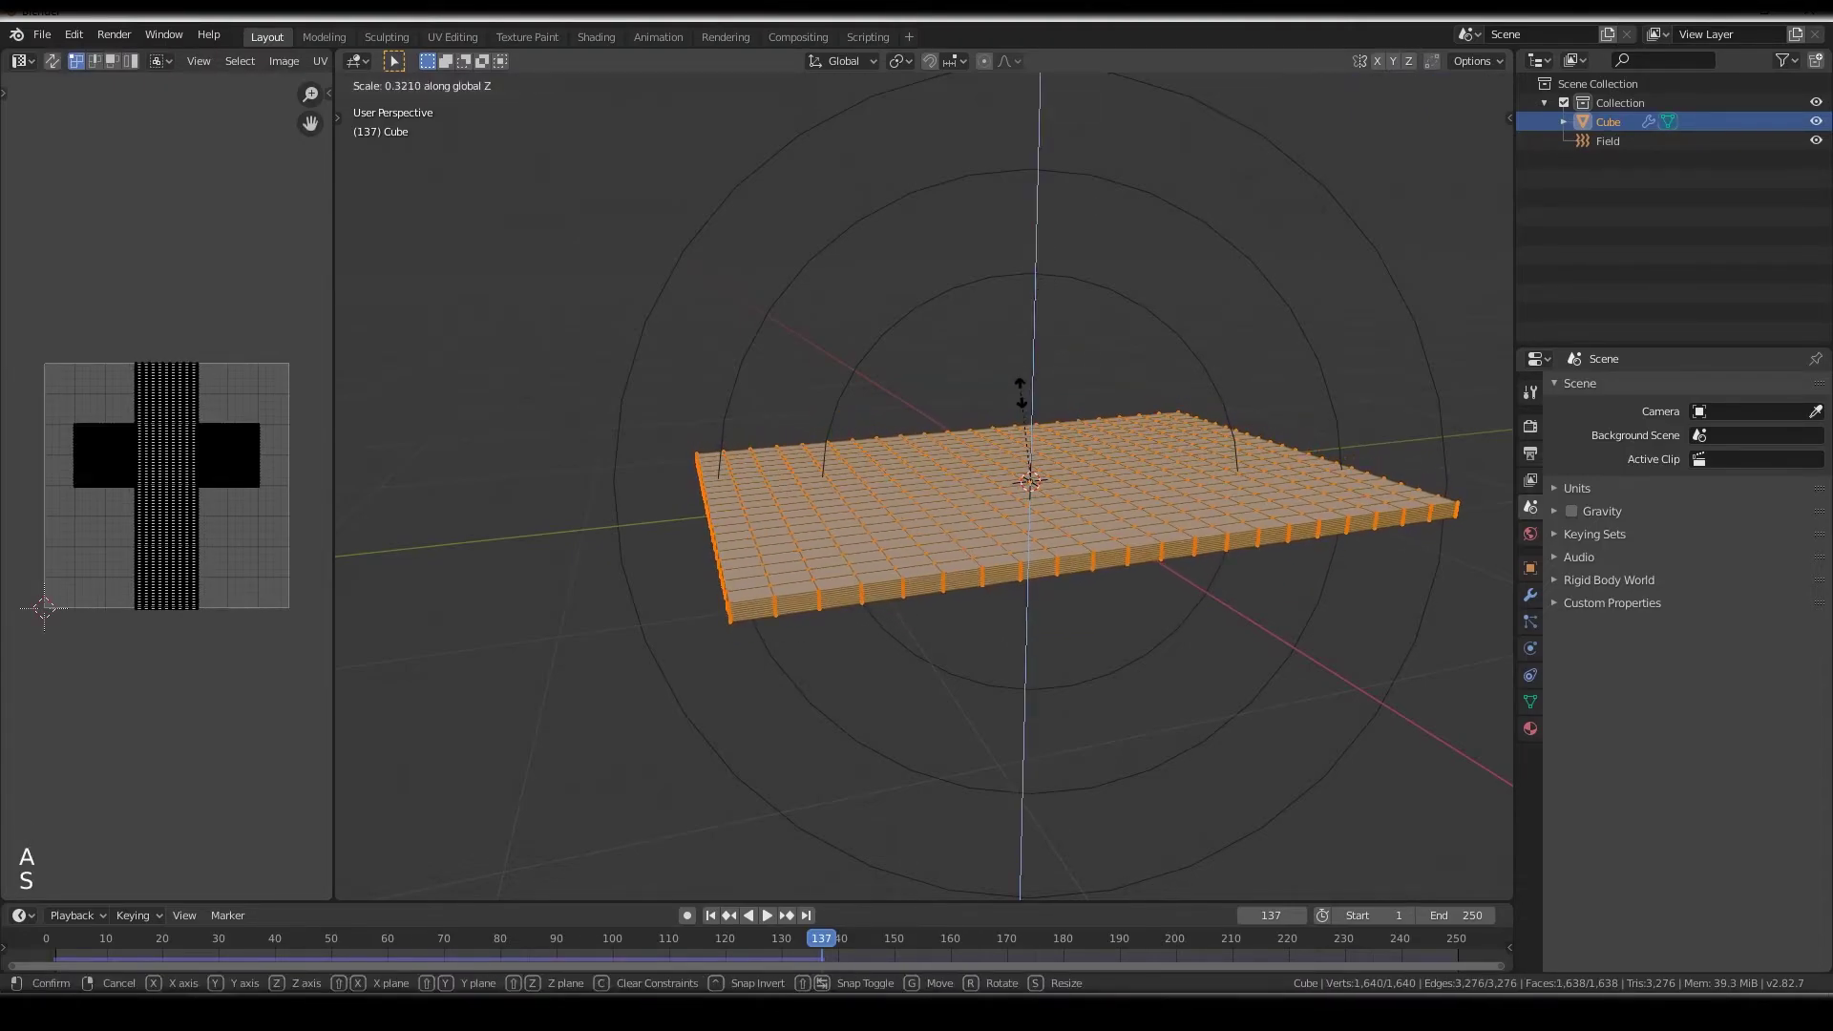
key(Tab)
middle_click(1021, 436)
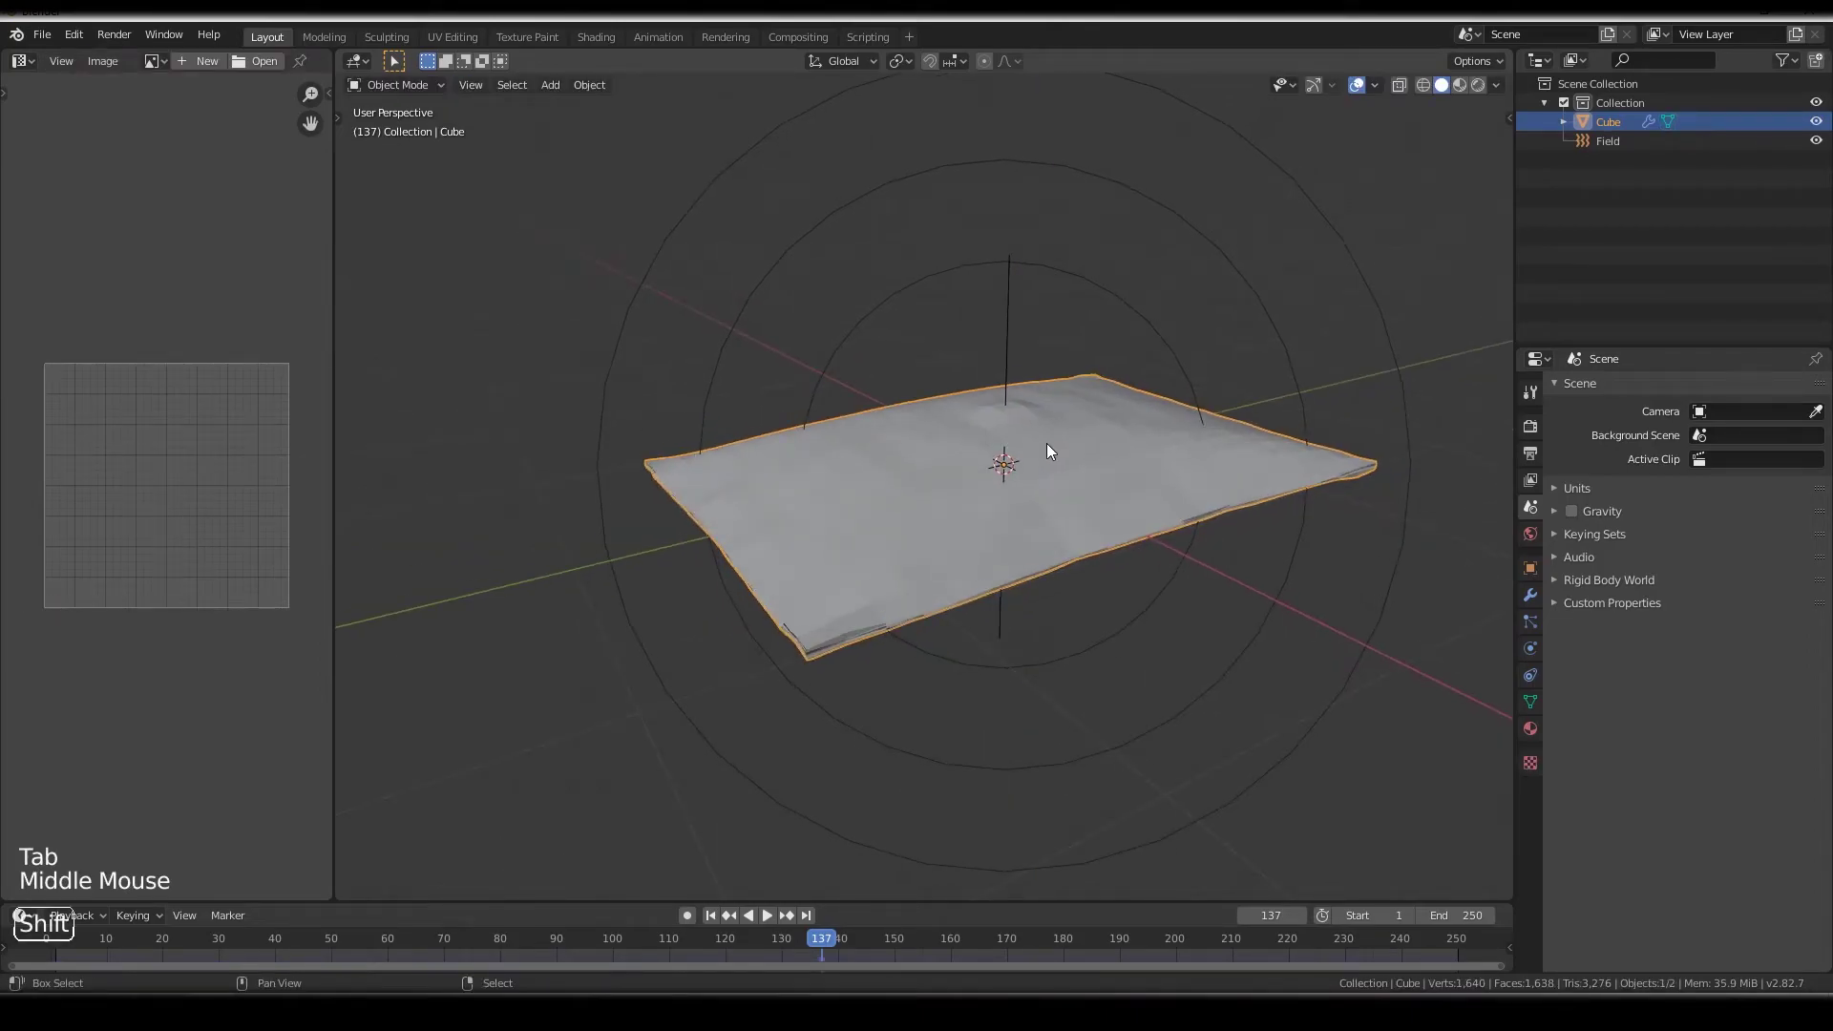
Rewind to frame 1 and replay the simulation until the sheet inflates into a pillow at frame 91
key(shift+Left)
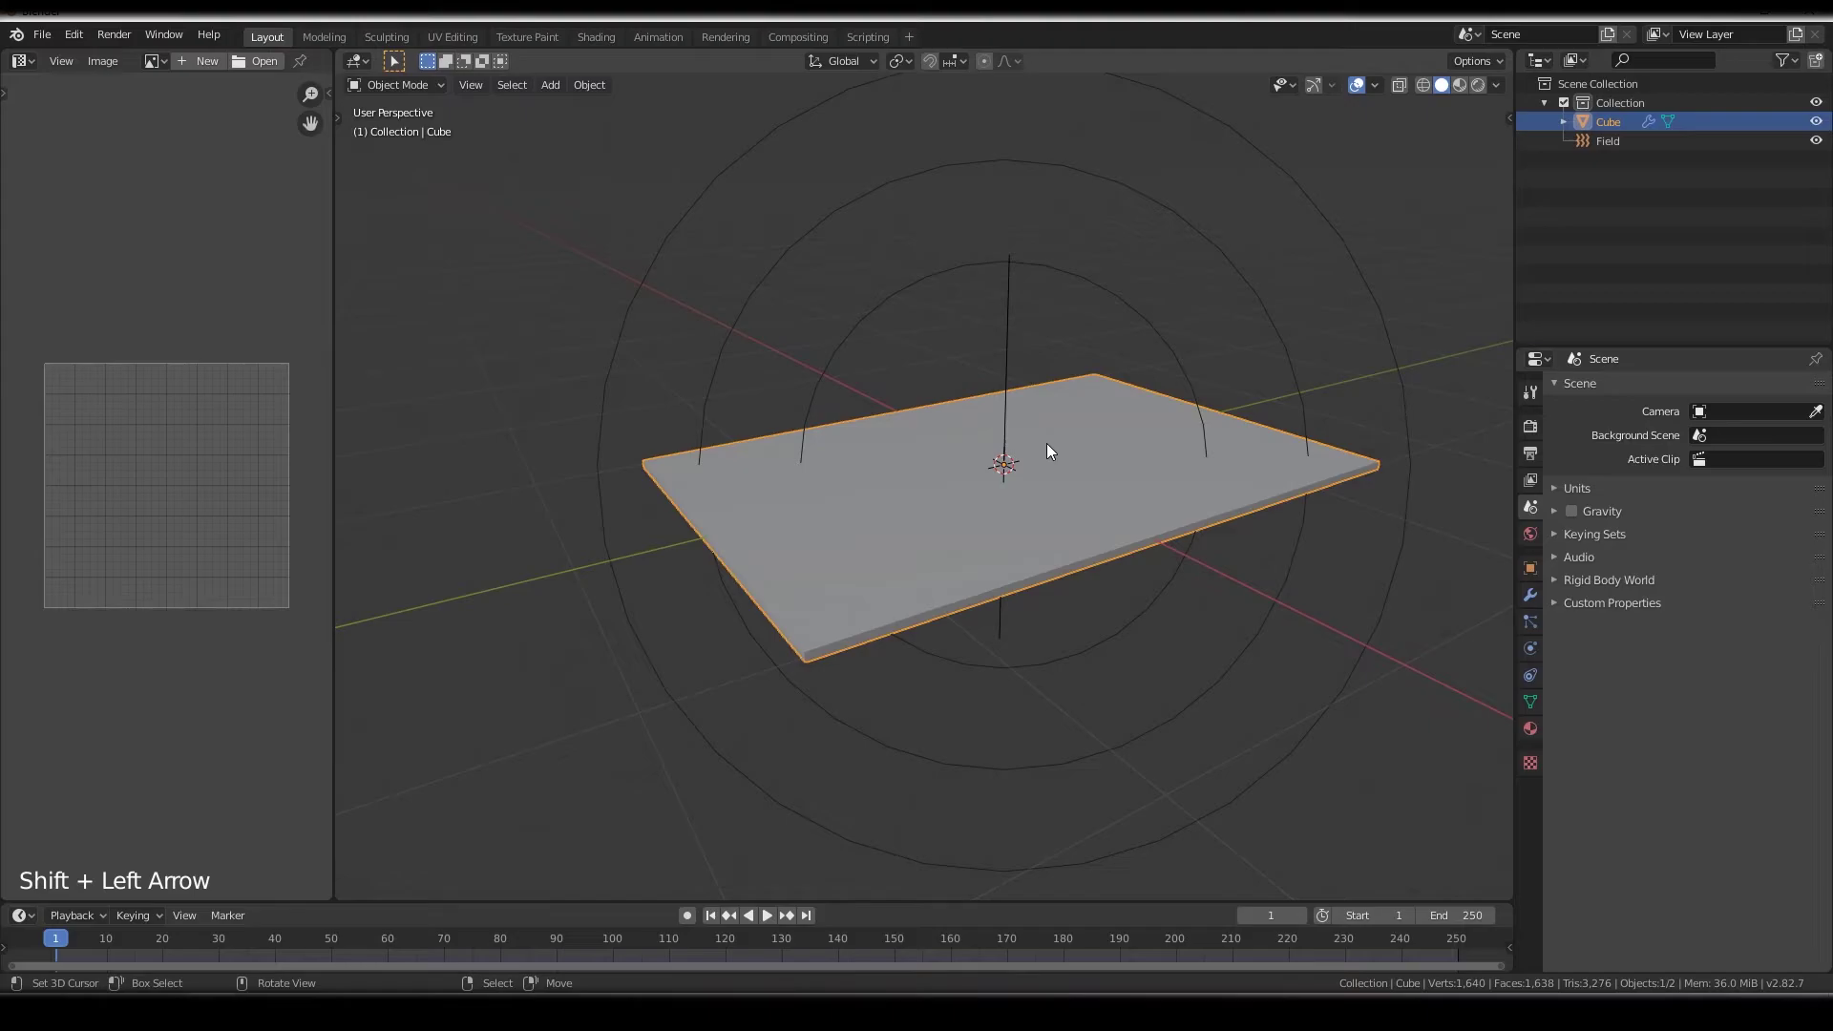
key(space)
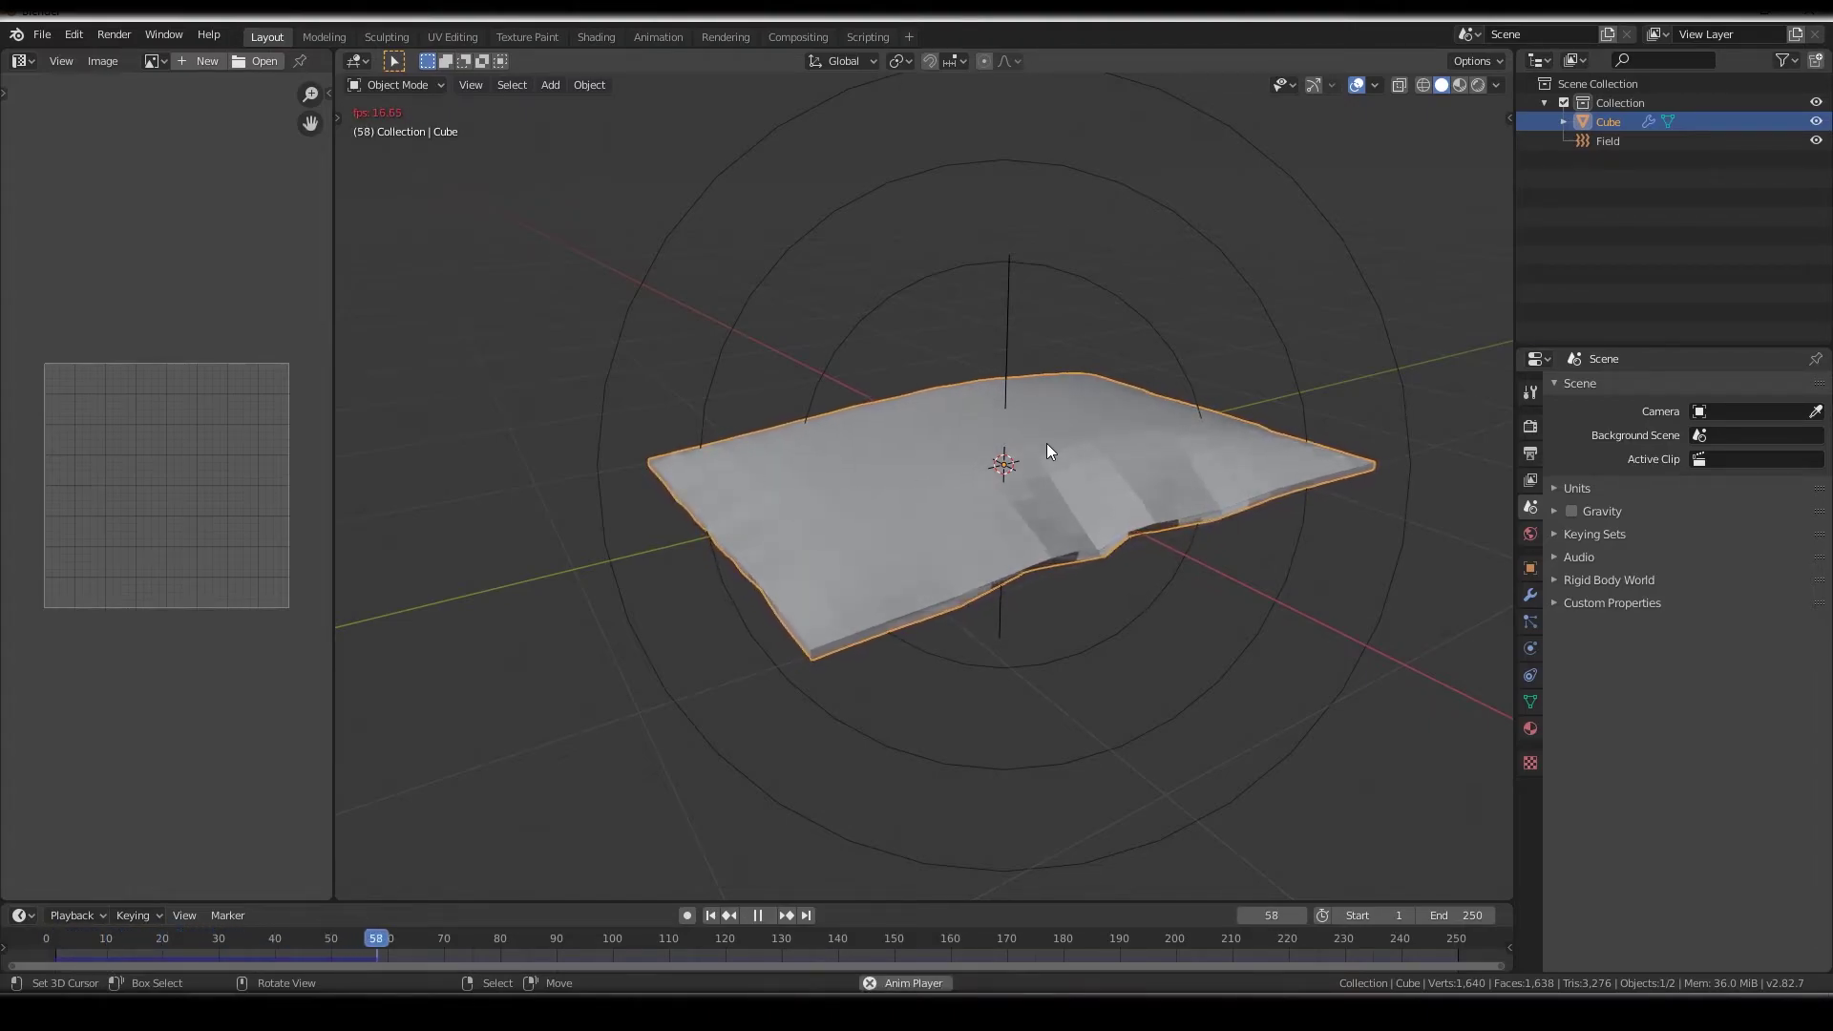
key(space)
middle_click(1051, 448)
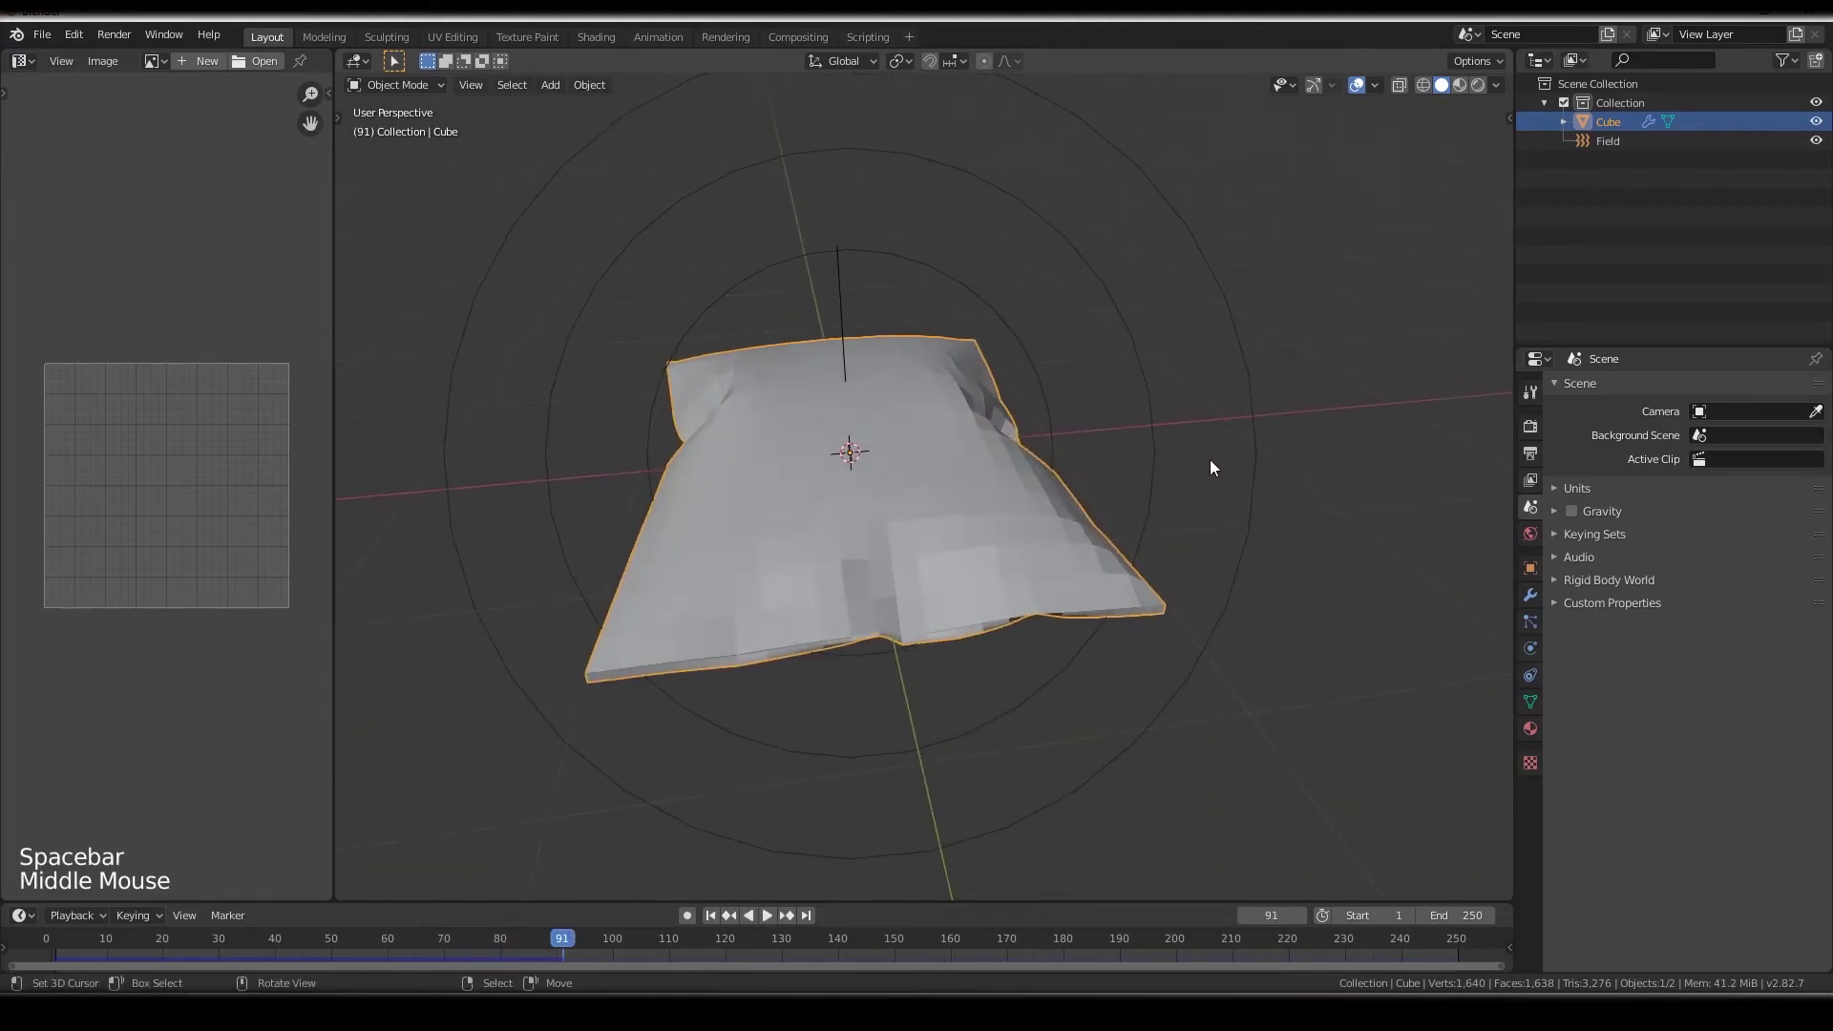
middle_click(1208, 464)
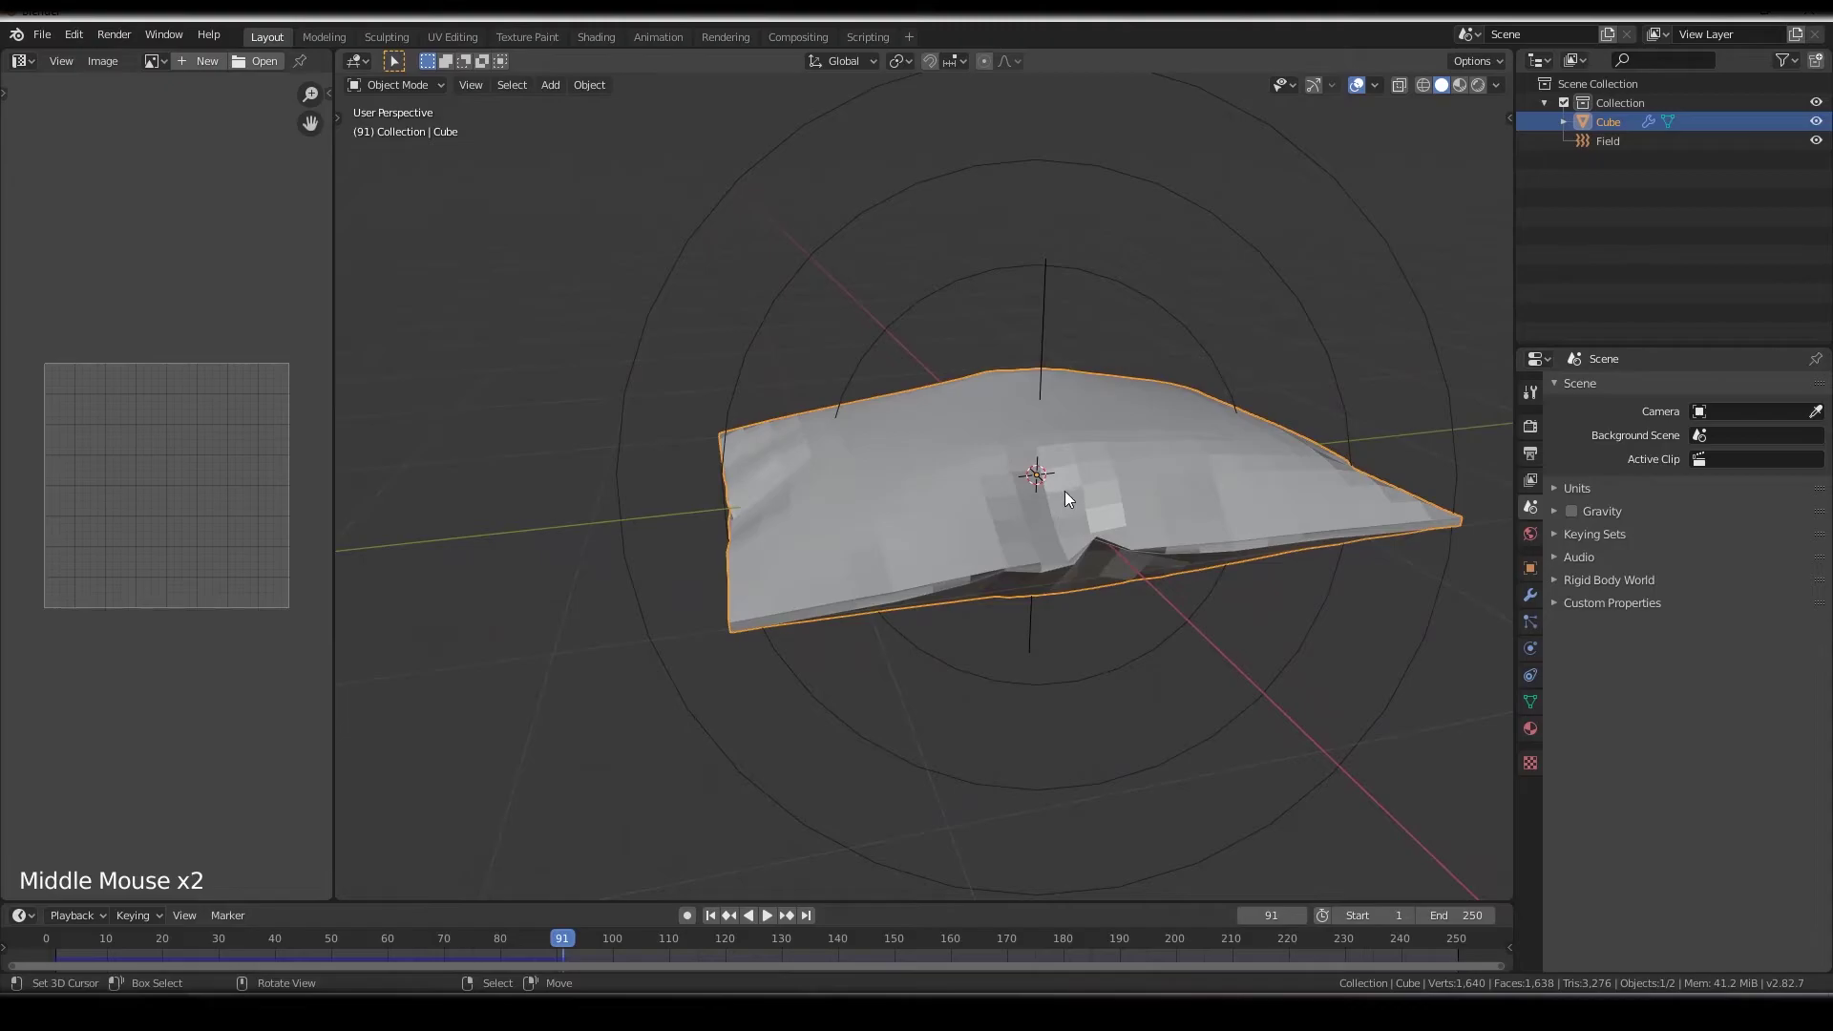
Shade the pillow smooth and inspect its wrinkles from several angles
key(F3)
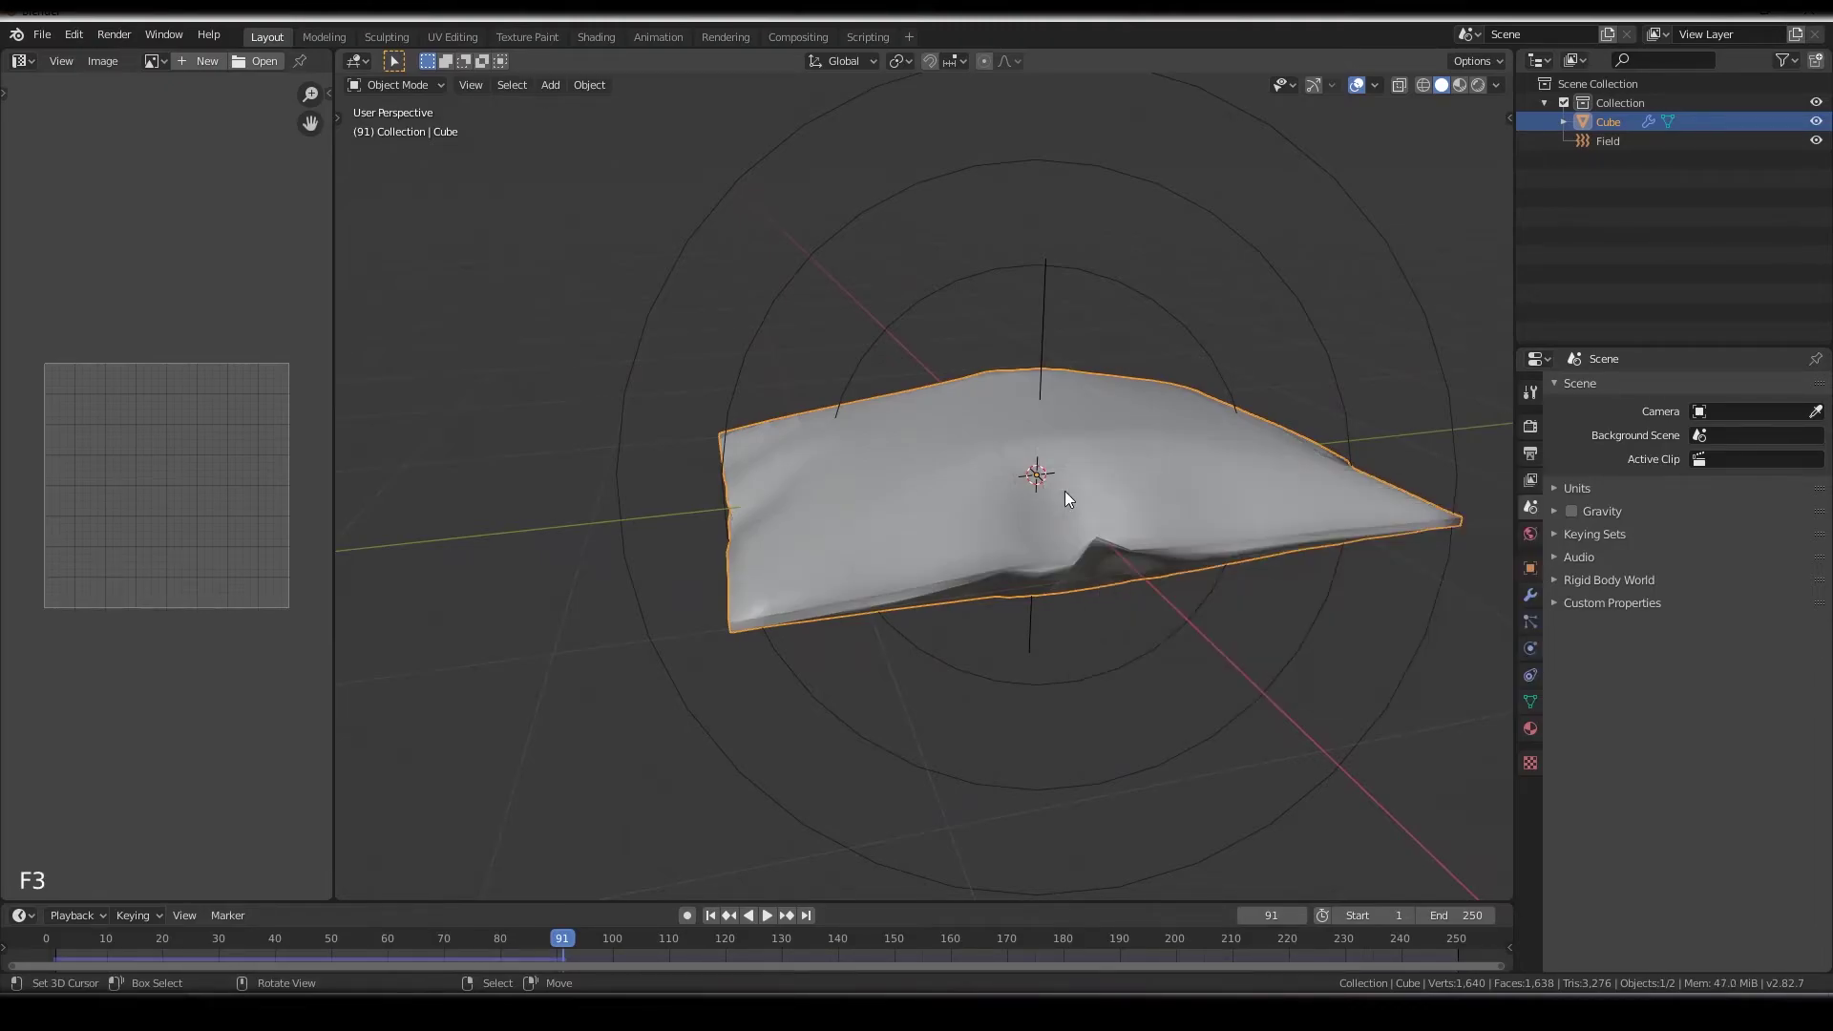
middle_click(1078, 503)
scroll(down, 3)
middle_click(1032, 585)
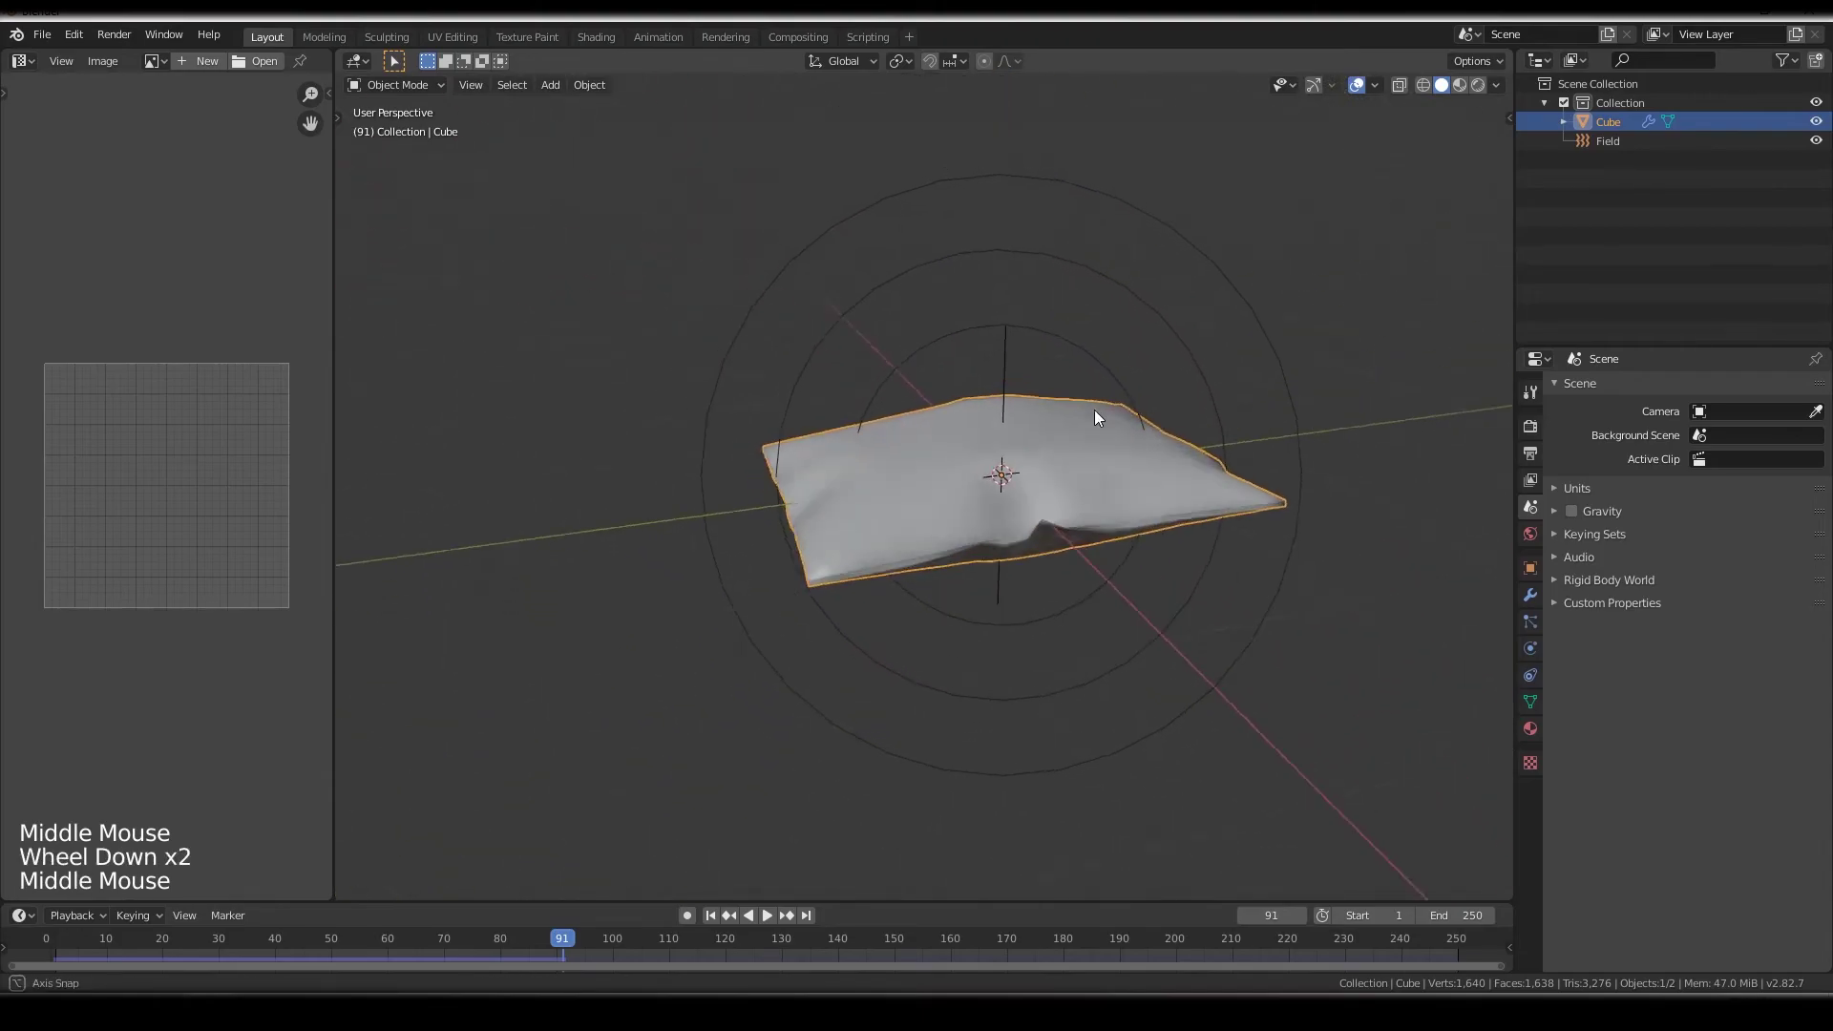
middle_click(1186, 530)
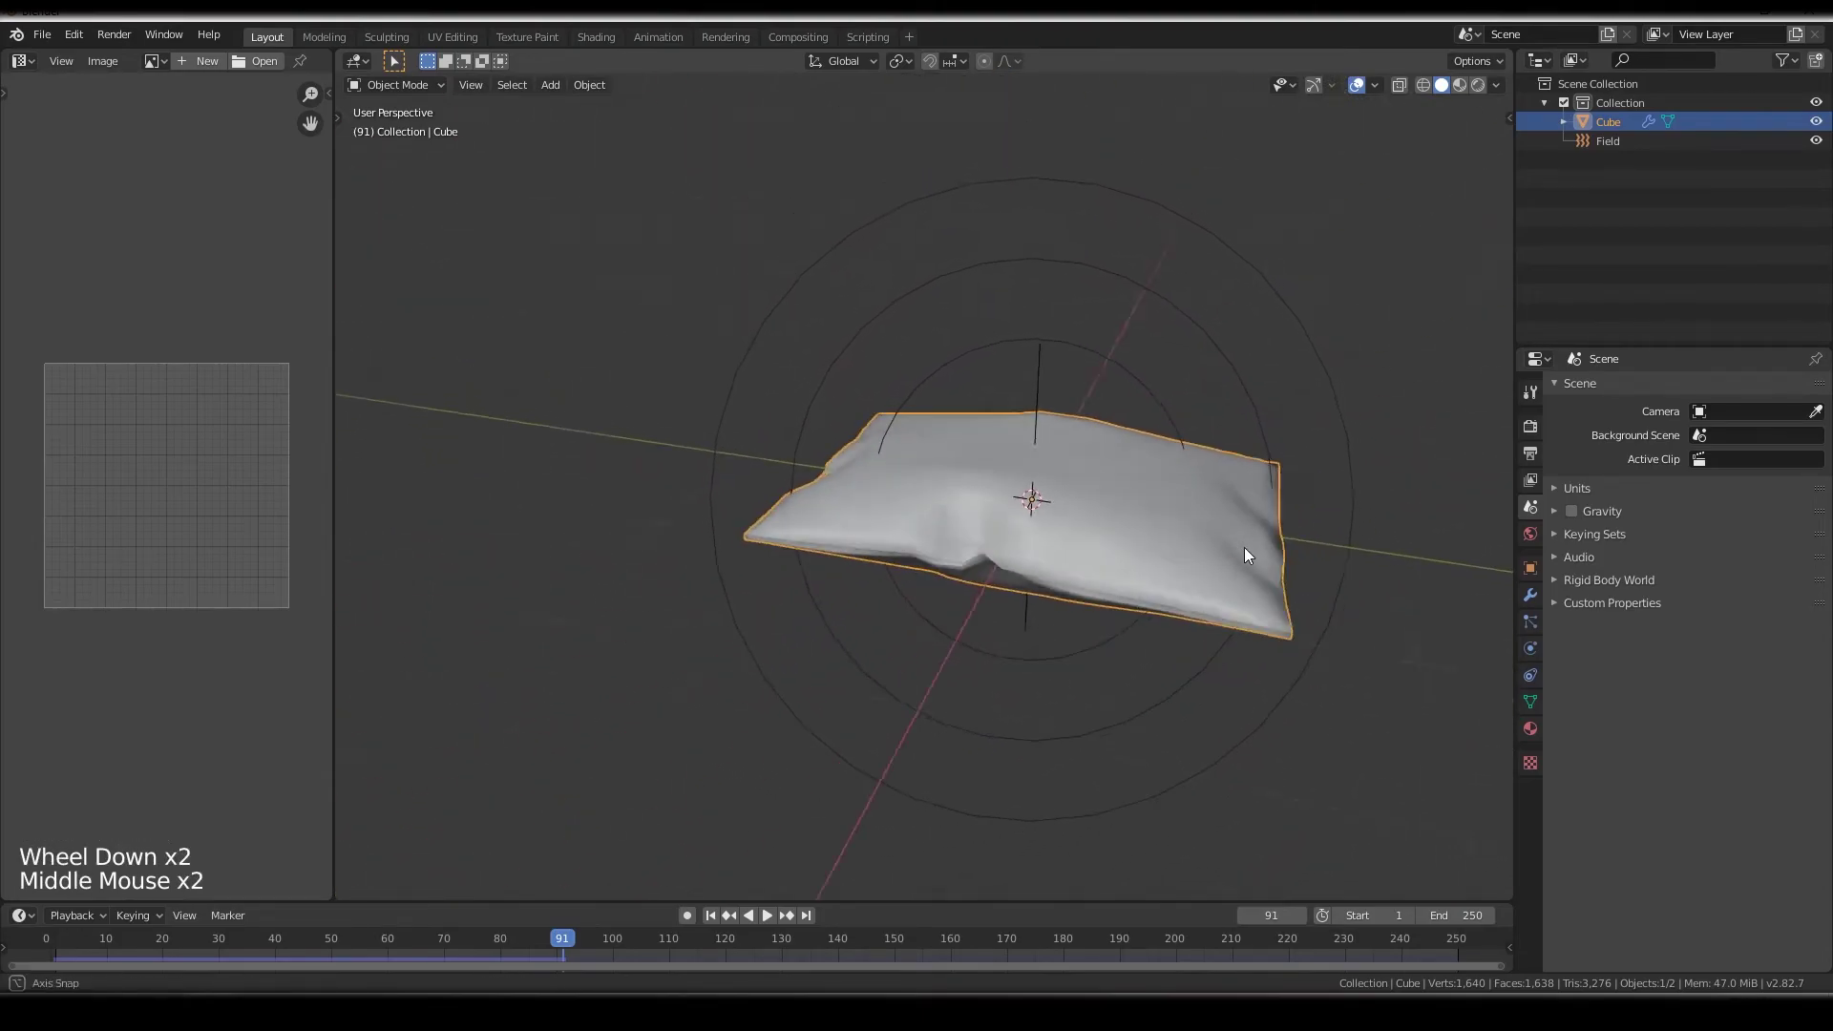
middle_click(842, 519)
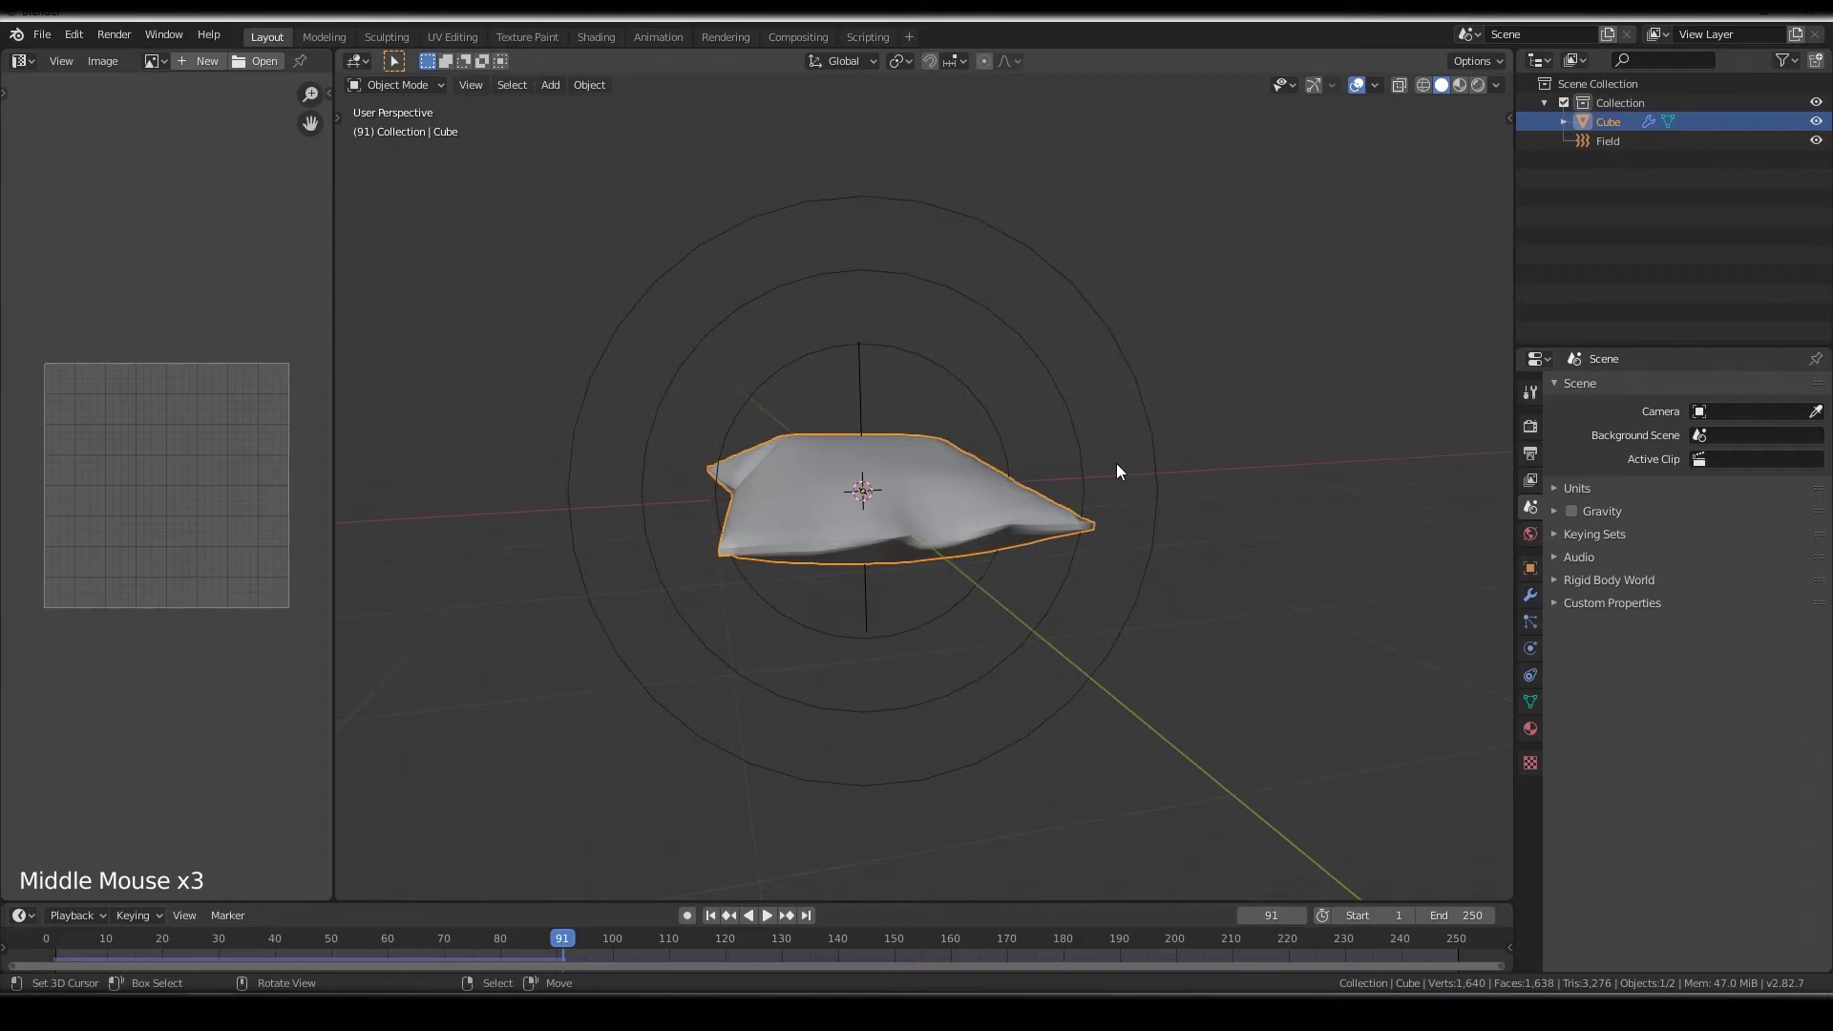
middle_click(1096, 515)
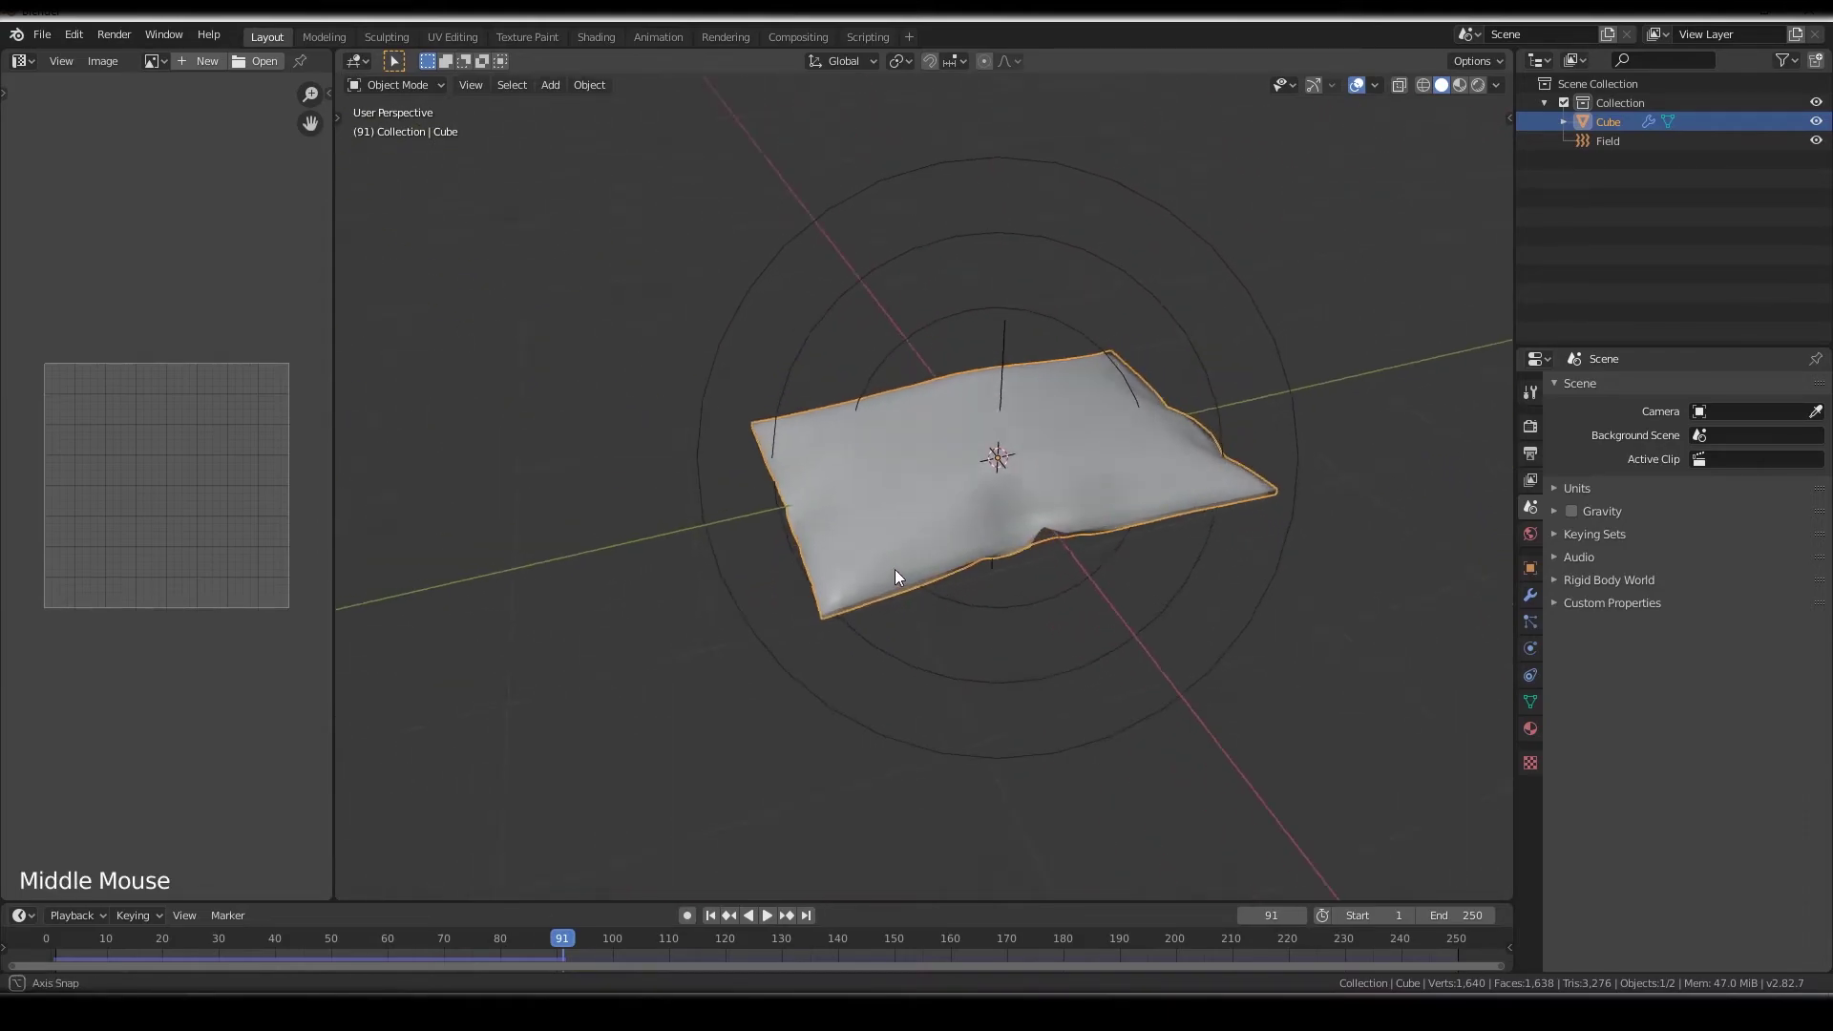
middle_click(900, 573)
Delete the force field and reselect the pillow mesh
right_click(969, 338)
key(x)
right_click(954, 457)
middle_click(920, 460)
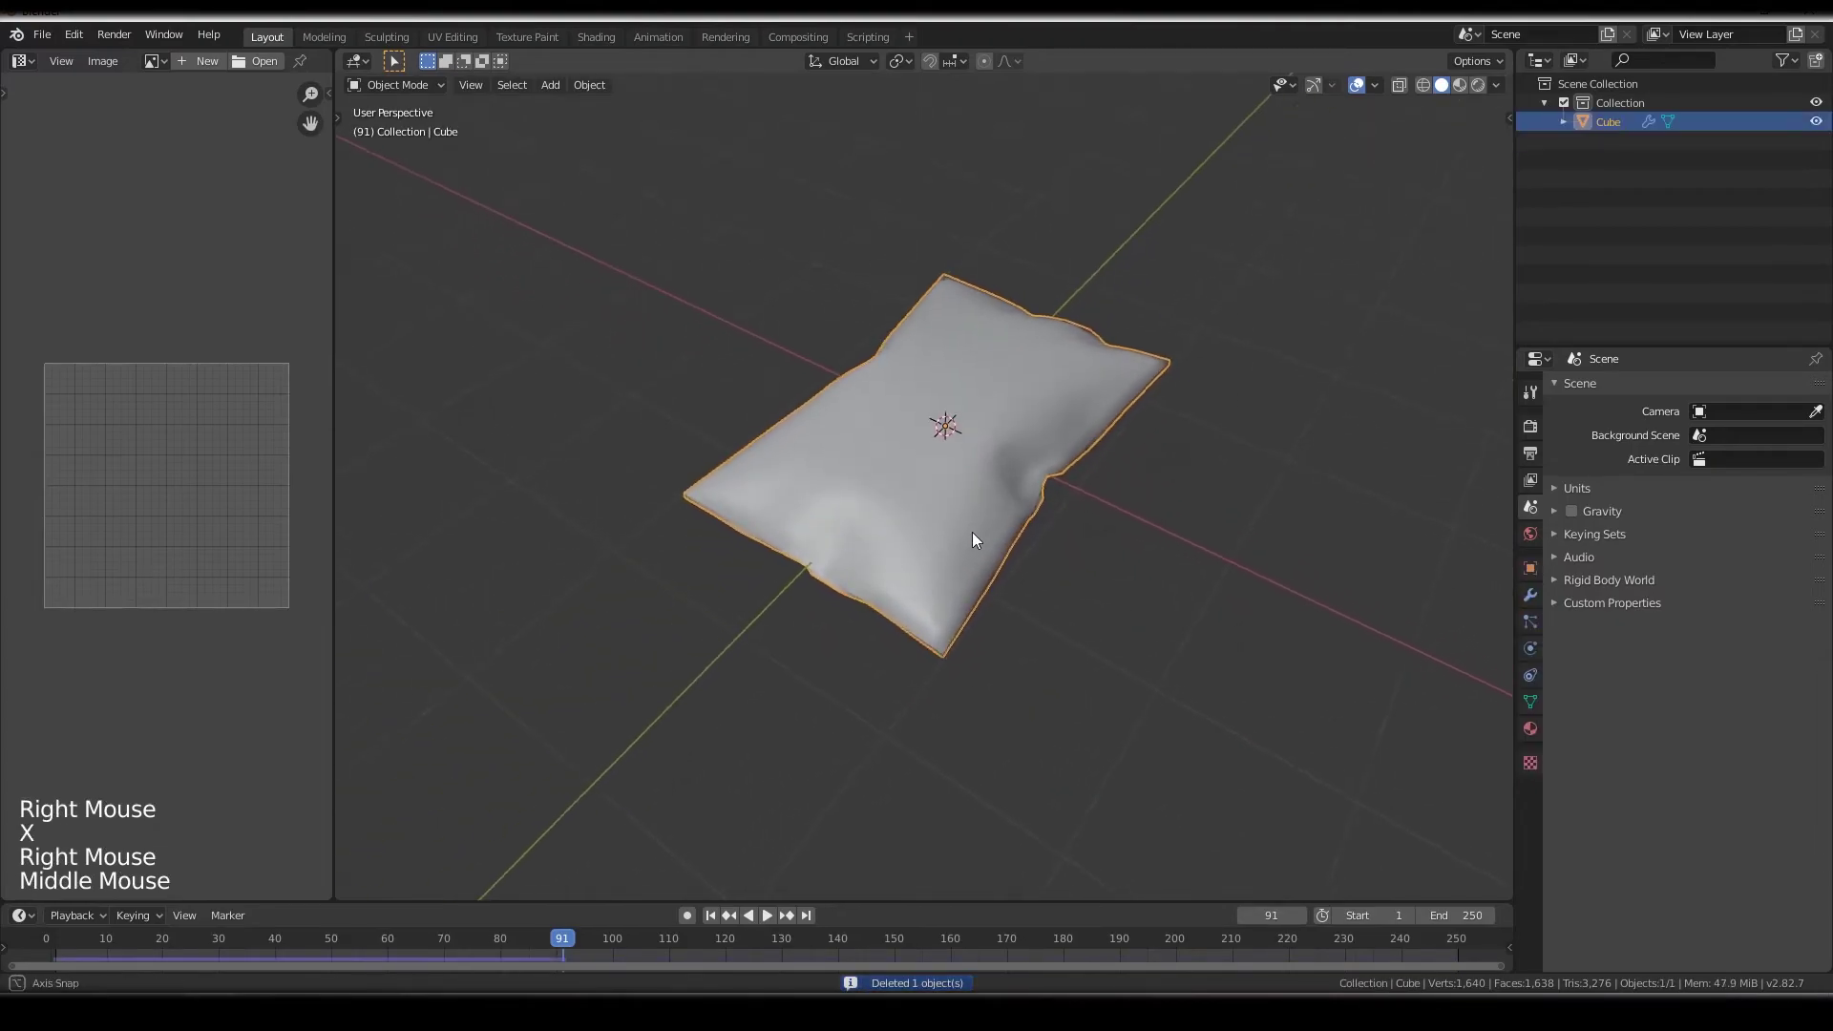
middle_click(1008, 440)
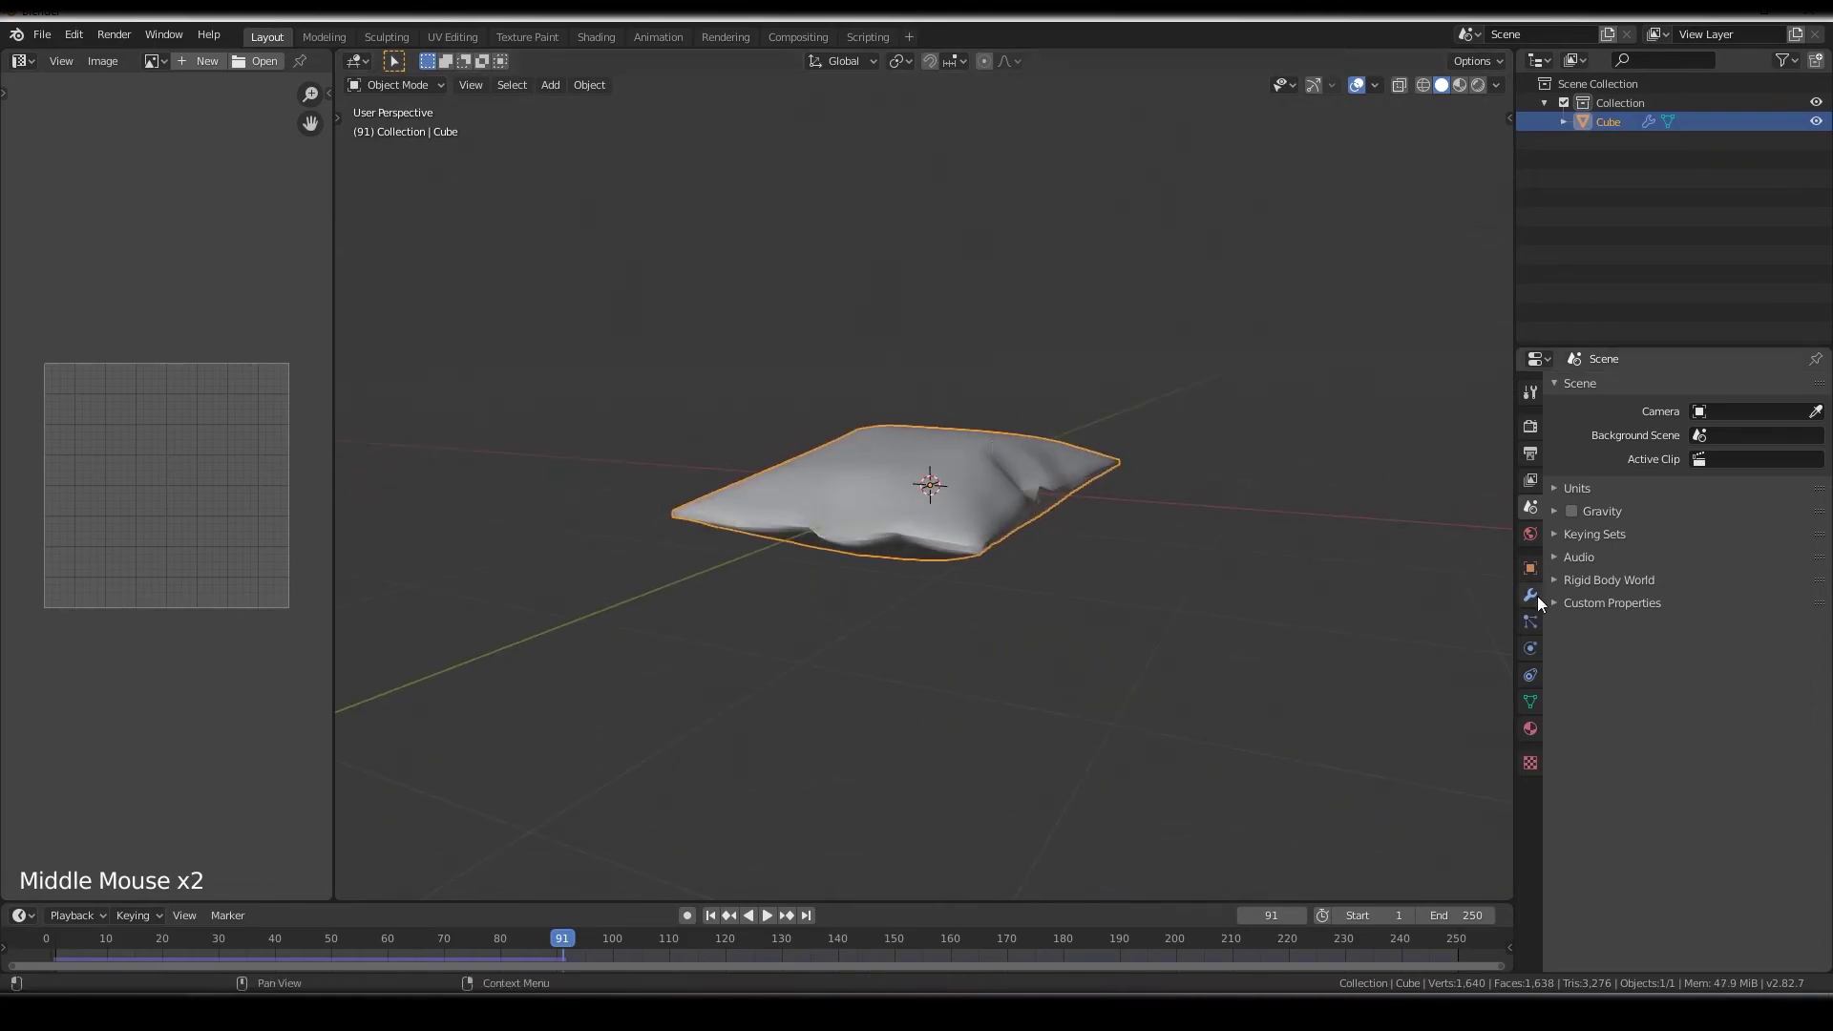
Apply the Cloth modifier so the wrinkled pillow becomes plain mesh
click(1532, 597)
click(1599, 453)
middle_click(951, 493)
key(Tab)
scroll(up, 3)
middle_click(893, 515)
key(Tab)
Orbit around the finished pillow to inspect it from the side and above
middle_click(1078, 497)
scroll(down, 3)
middle_click(1034, 569)
middle_click(905, 543)
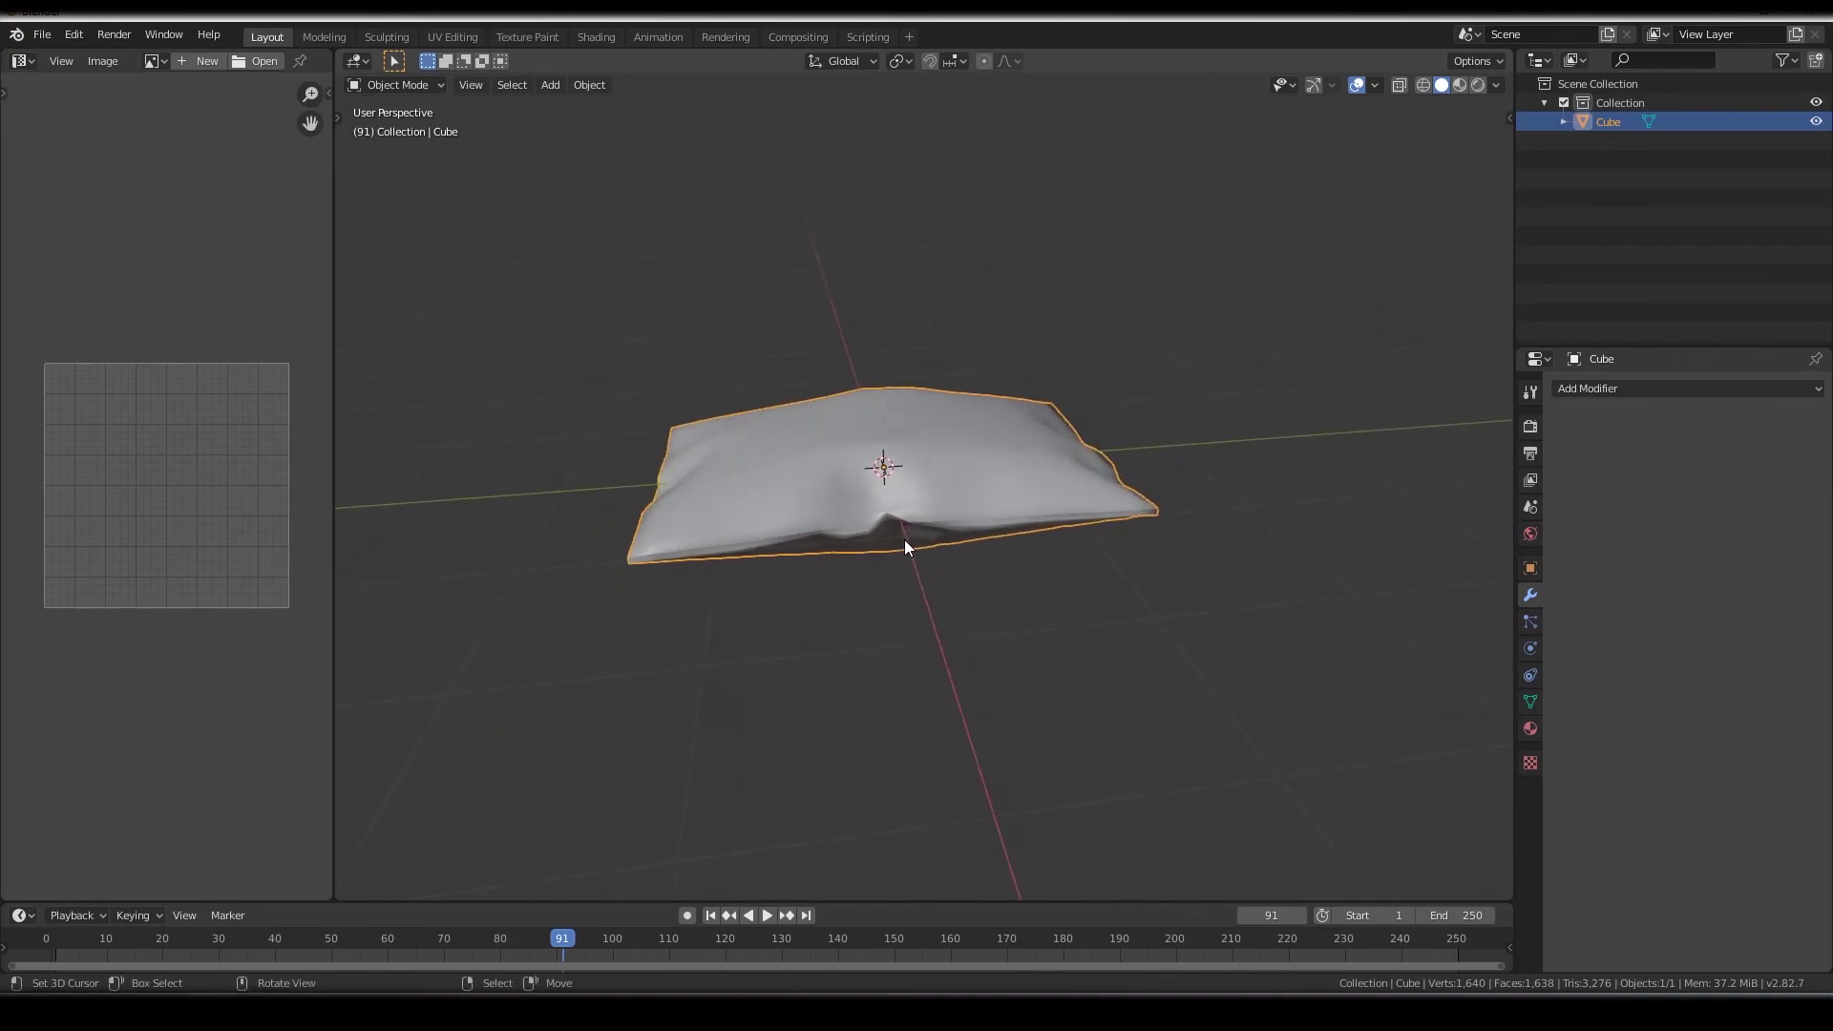
middle_click(893, 545)
scroll(up, 3)
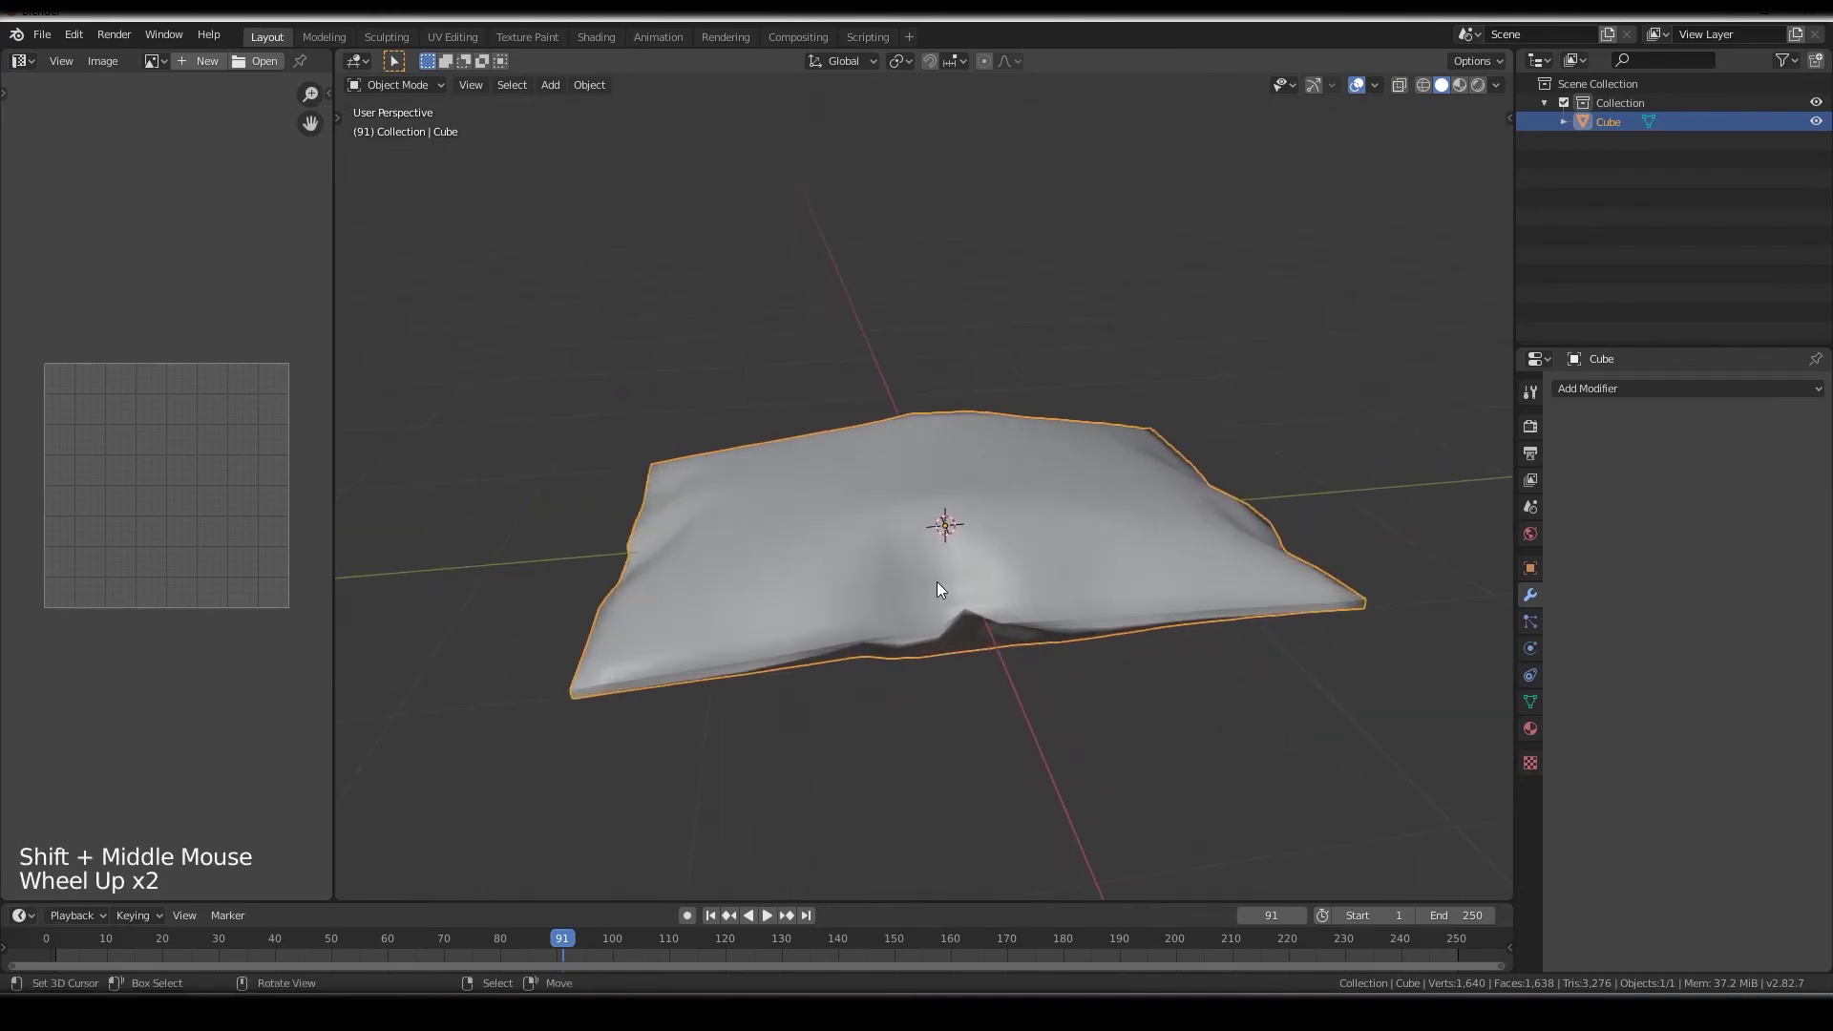